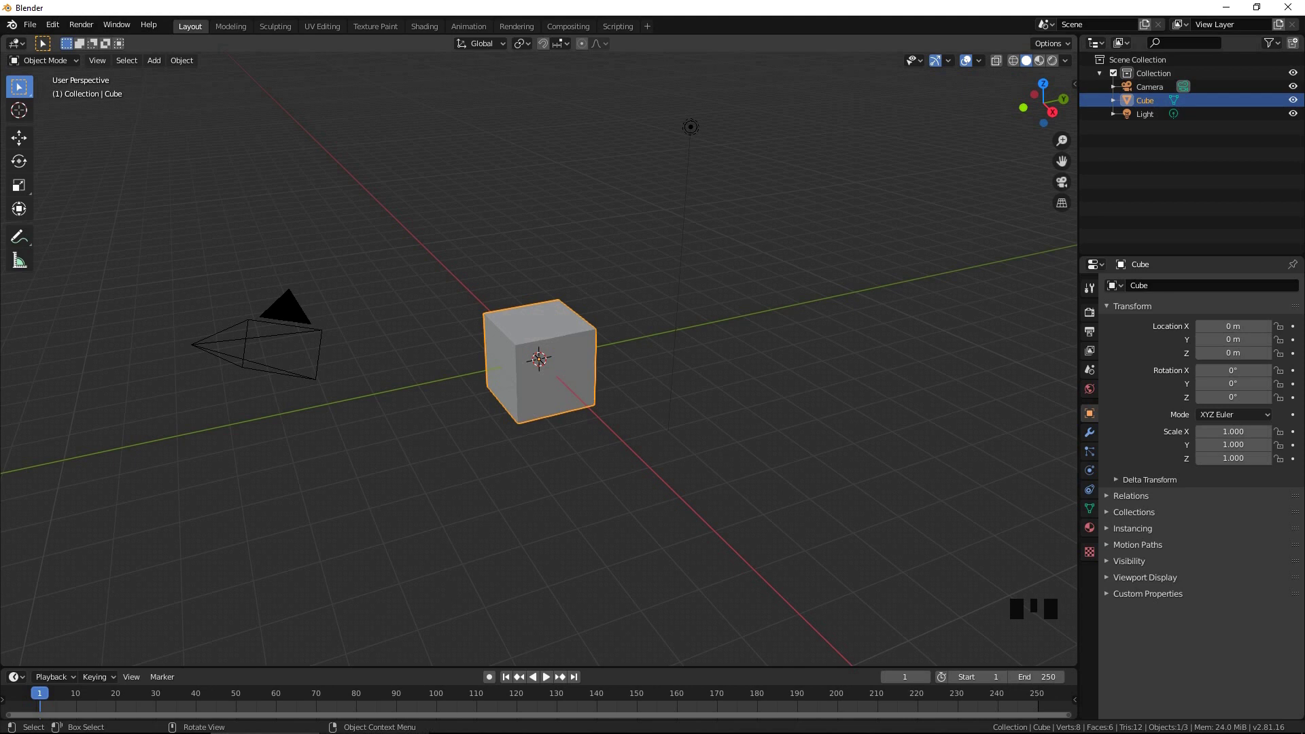
# Step: Delete the default cube and switch to top orthographic view over the empty scene
pyautogui.press('x')
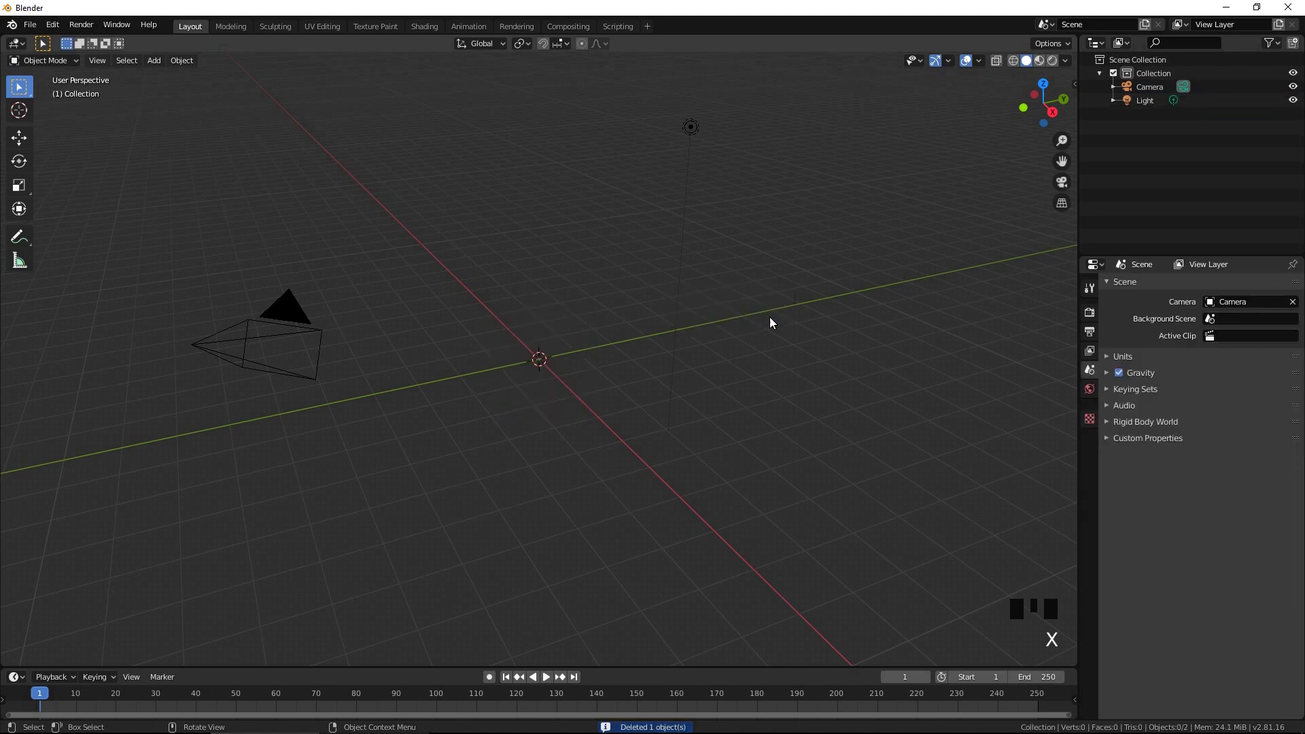
pyautogui.press('KP_7')
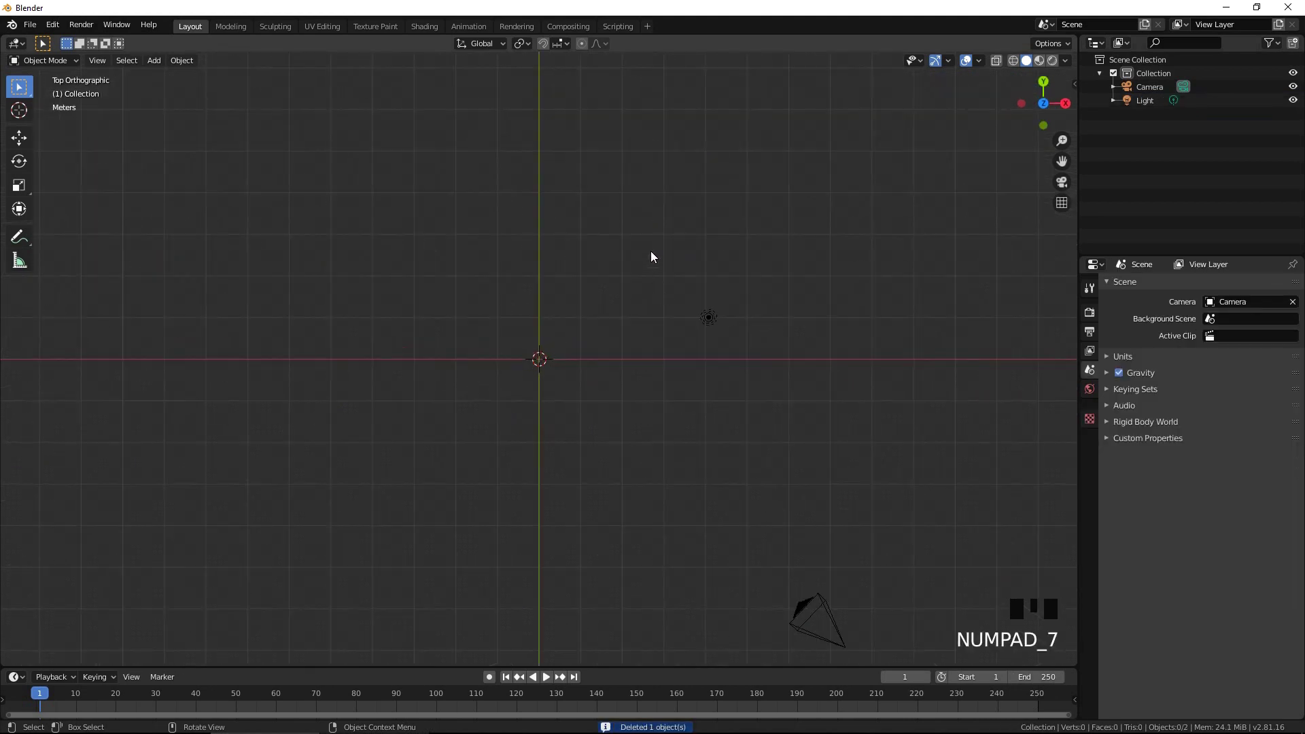
pyautogui.moveTo(529, 42); pyautogui.dragTo(653, 248)
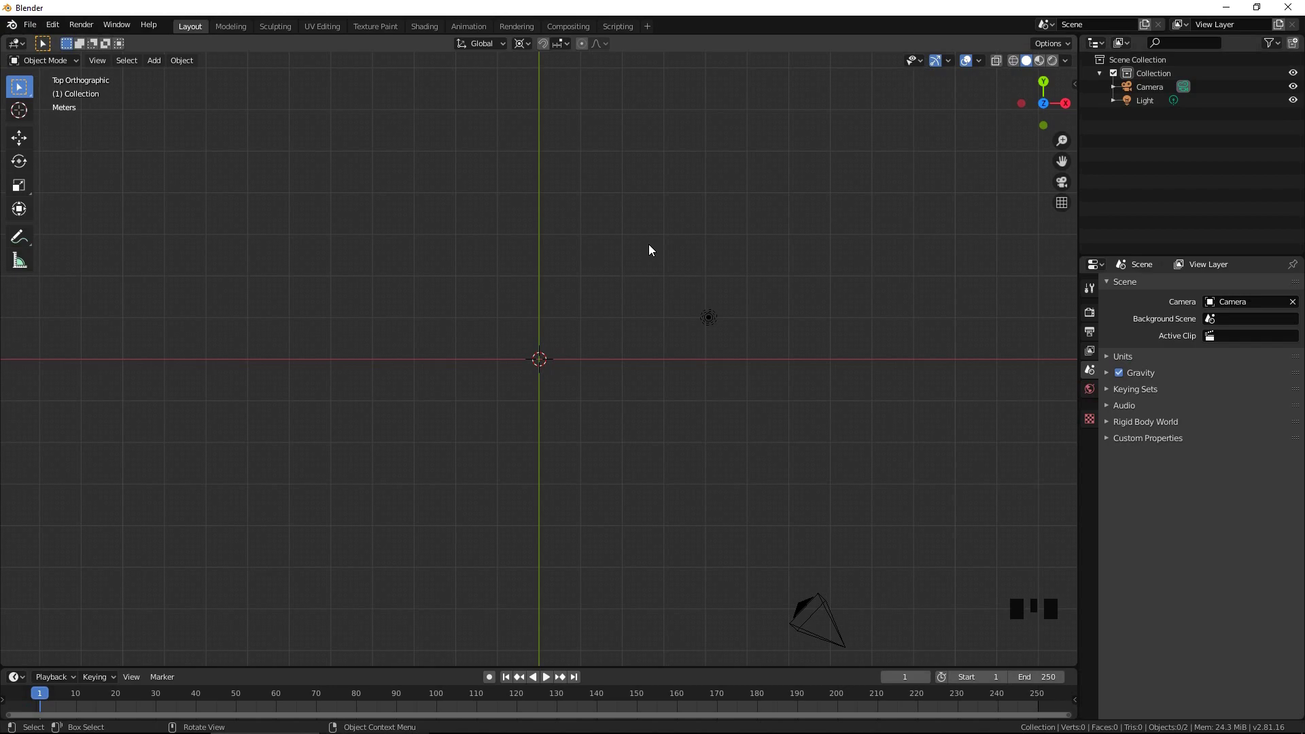
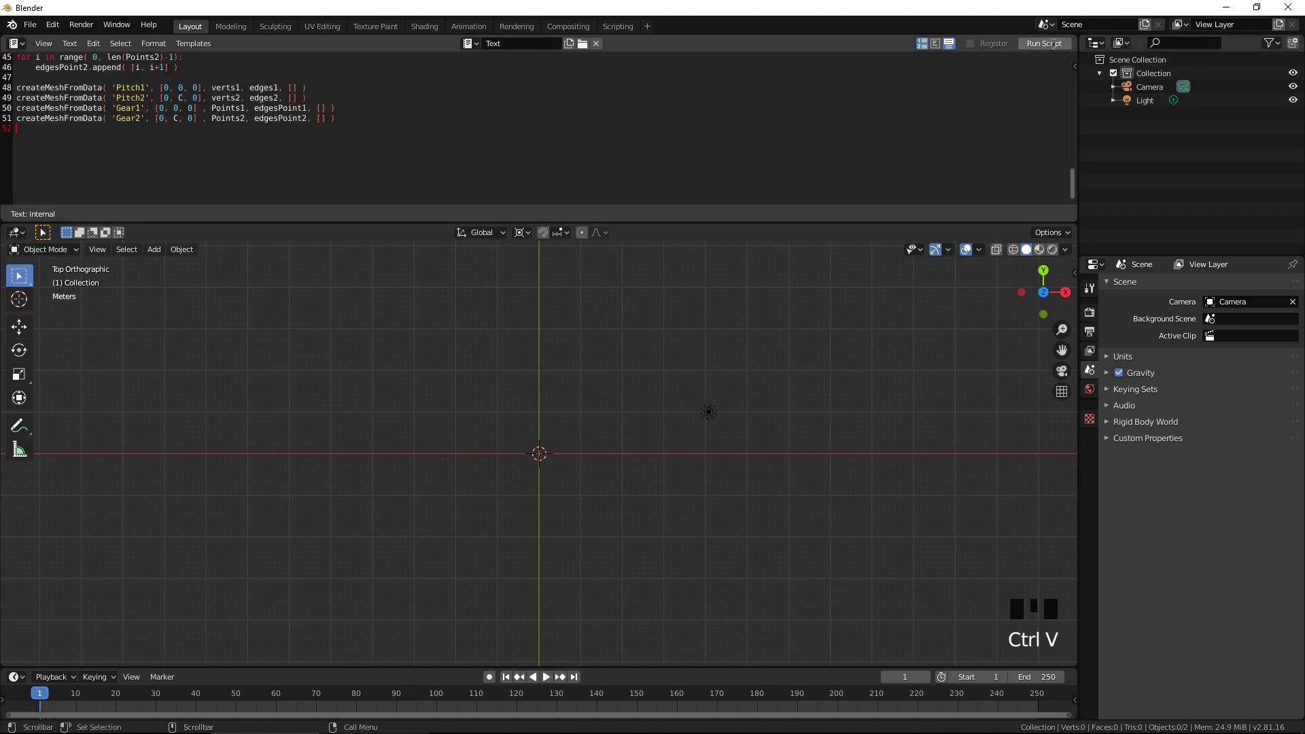
# Step: Run the gear script and enlarge the 3D view to see the two generated outlines
pyautogui.click(1053, 48)
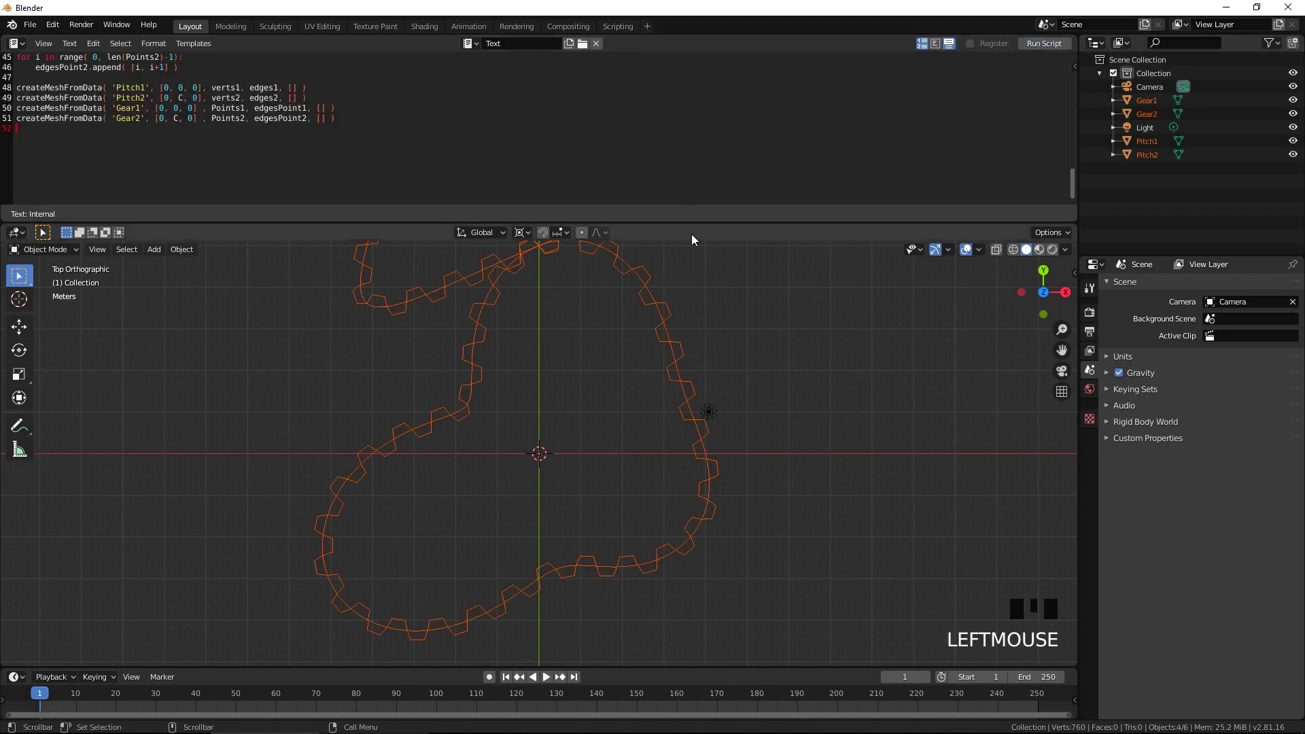
pyautogui.moveTo(701, 222); pyautogui.dragTo(719, 311)
pyautogui.scroll(-3)
pyautogui.moveTo(688, 391); pyautogui.dragTo(741, 321)
pyautogui.scroll(3)
pyautogui.press('KP_1')
pyautogui.press('KP_7')
# Step: Zoom and orbit to inspect where the two gears' teeth interlock at the pitch curves
pyautogui.scroll(3)
pyautogui.middleClick(736, 274)
pyautogui.scroll(3)
pyautogui.moveTo(507, 532); pyautogui.dragTo(513, 410)
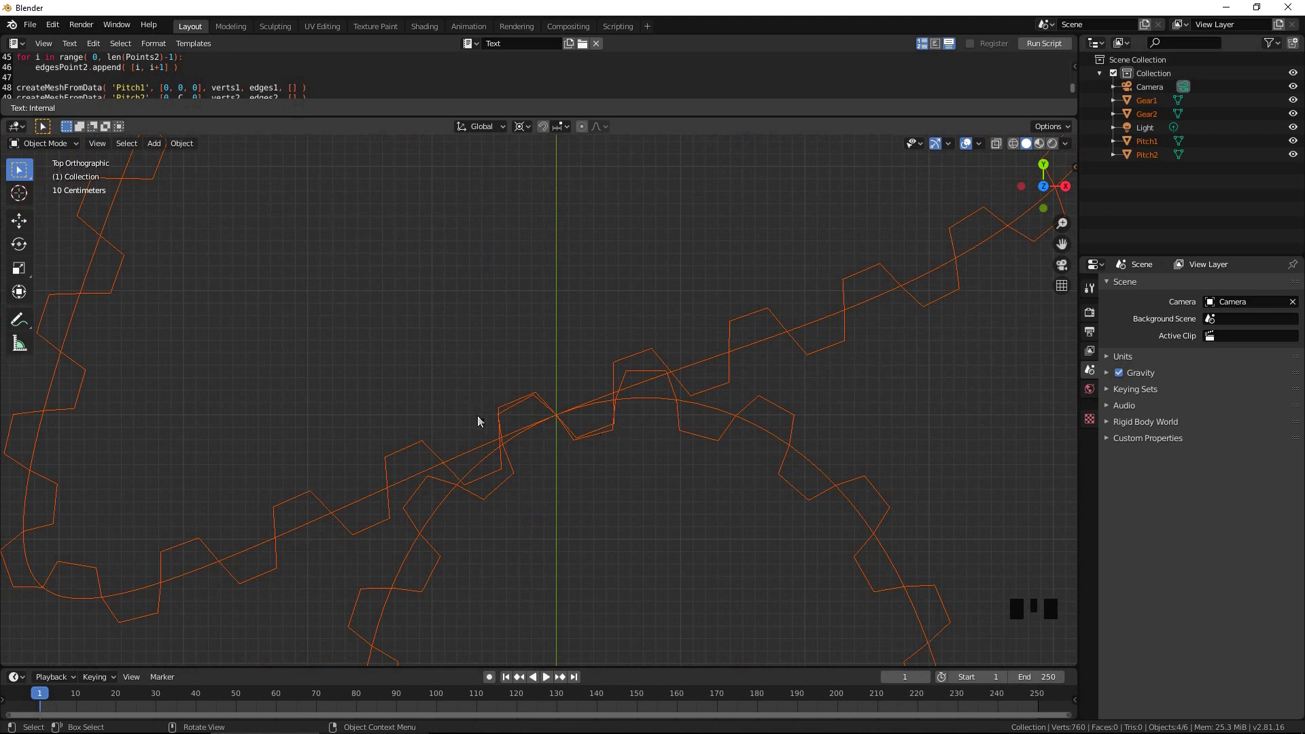
pyautogui.scroll(3)
pyautogui.scroll(-3)
pyautogui.moveTo(596, 505); pyautogui.dragTo(643, 453)
pyautogui.scroll(3)
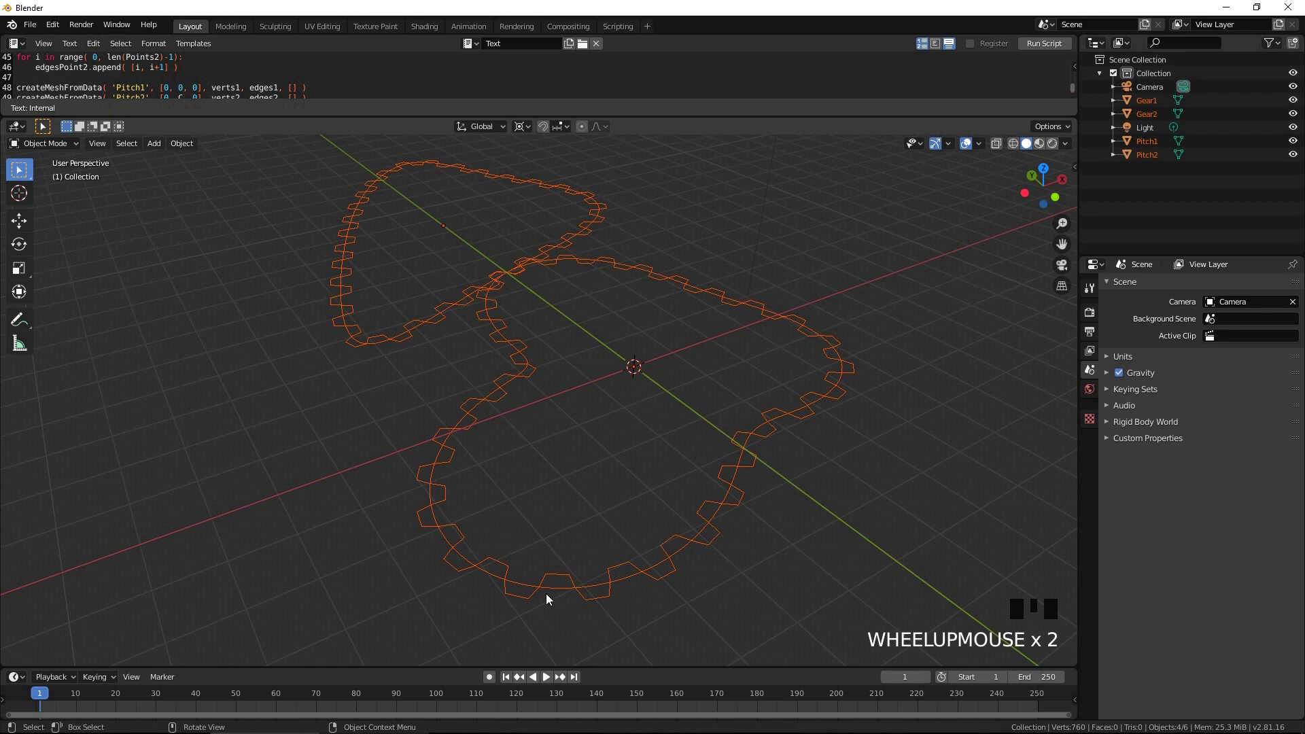
# Step: Extrude the Gear1 outline upward along Z into a toothed wall in Edit Mode
pyautogui.click(520, 599)
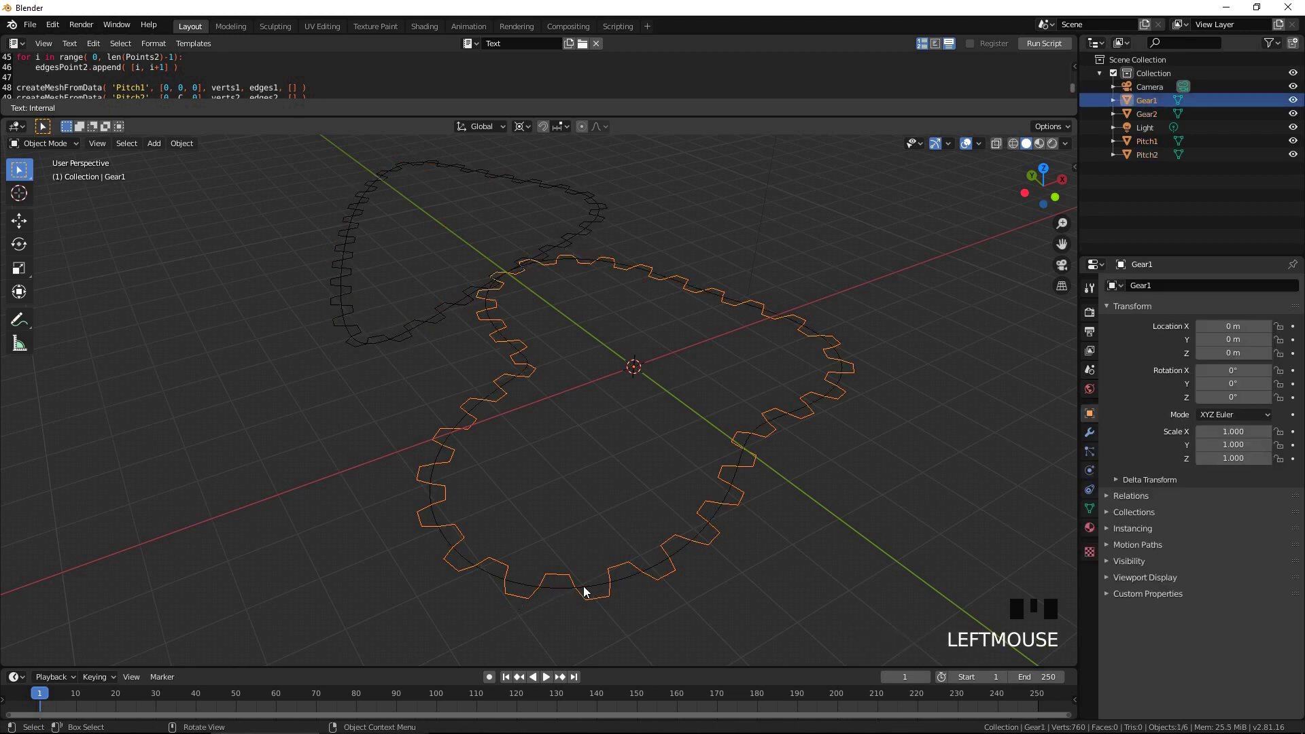
pyautogui.press('Tab')
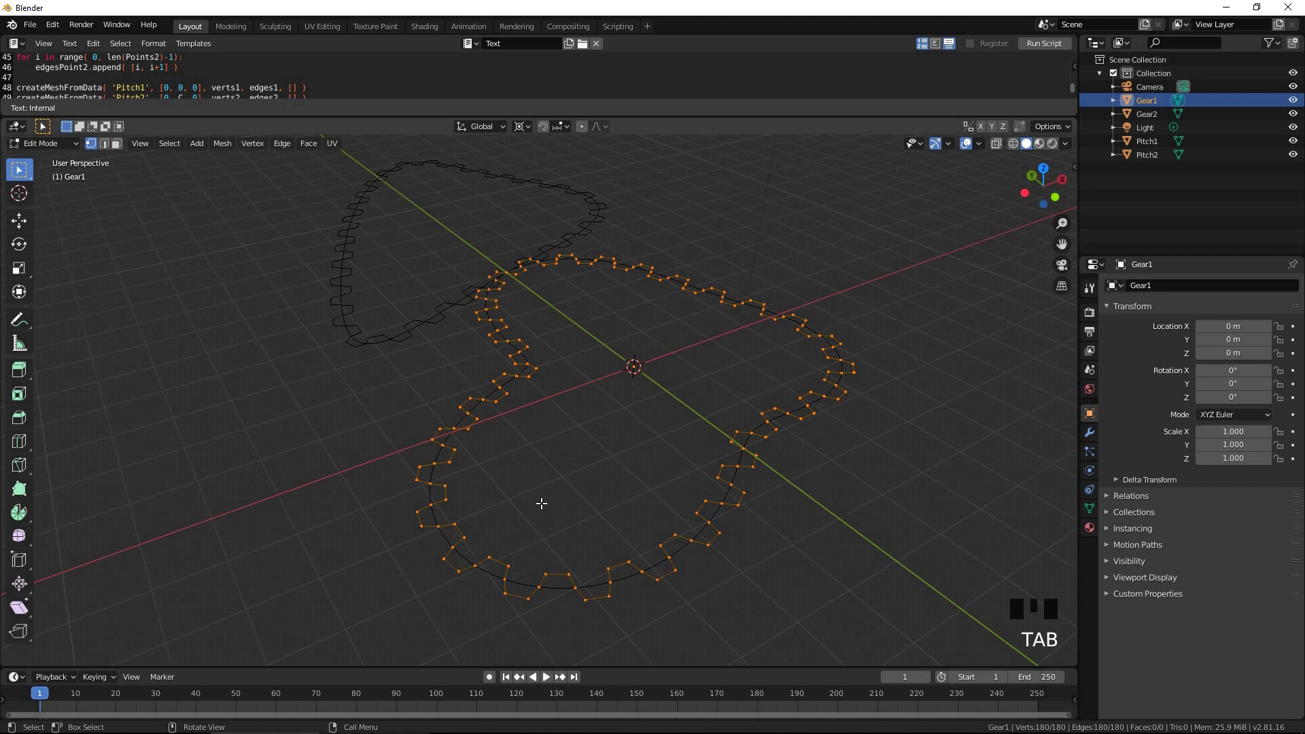
pyautogui.press('e')
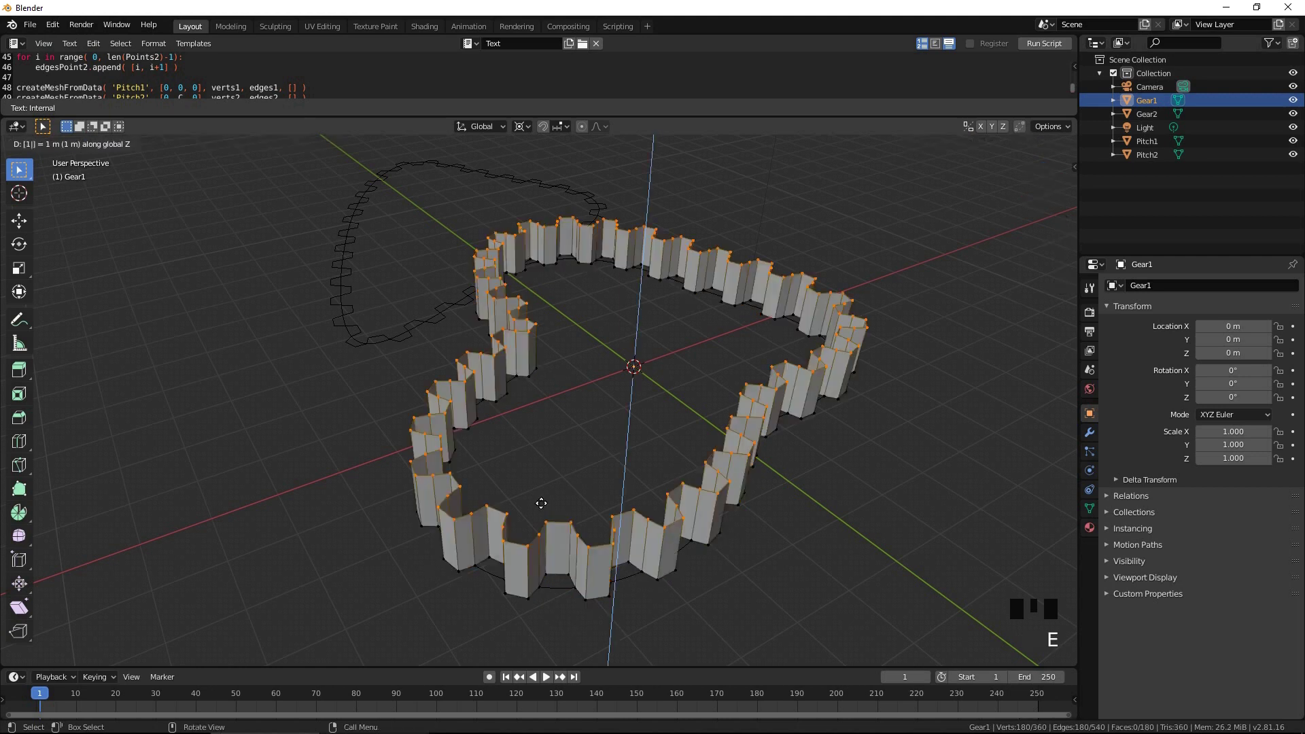
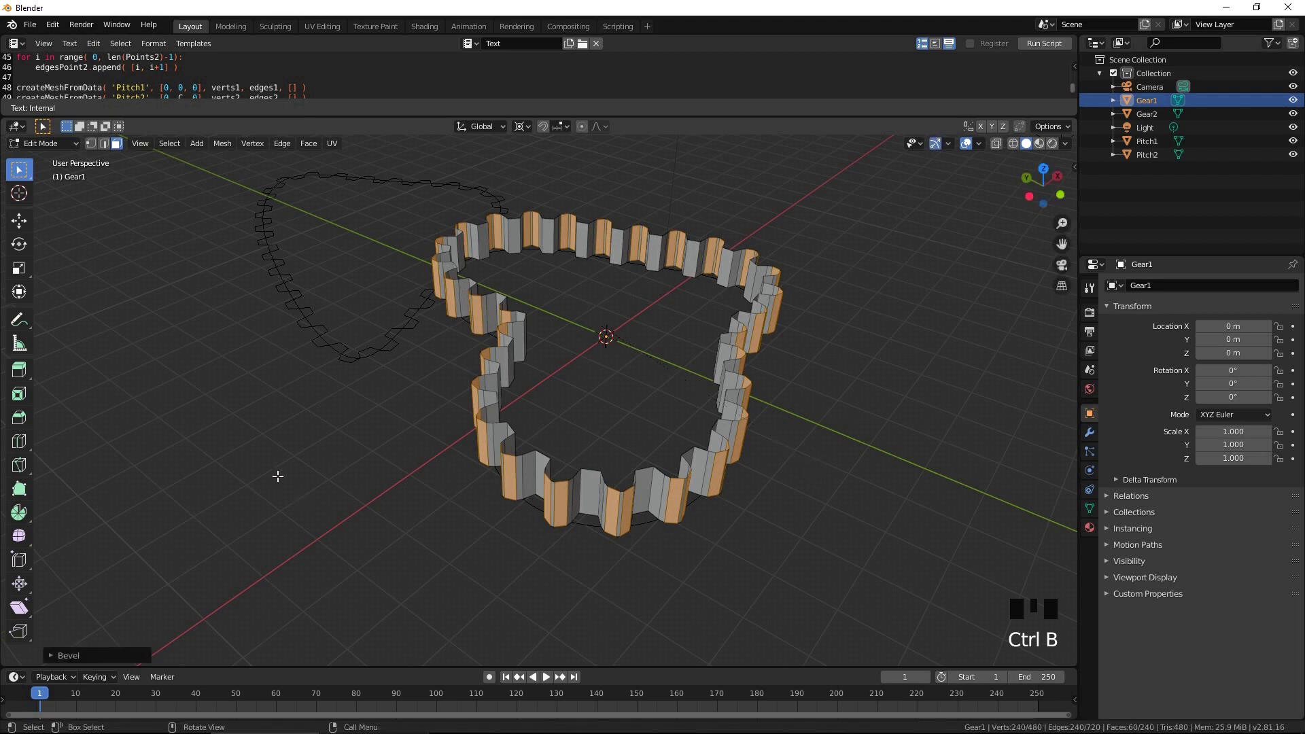
# Step: Expand the Bevel operator panel to raise the segment count on Gear1's tooth corners
pyautogui.click(87, 662)
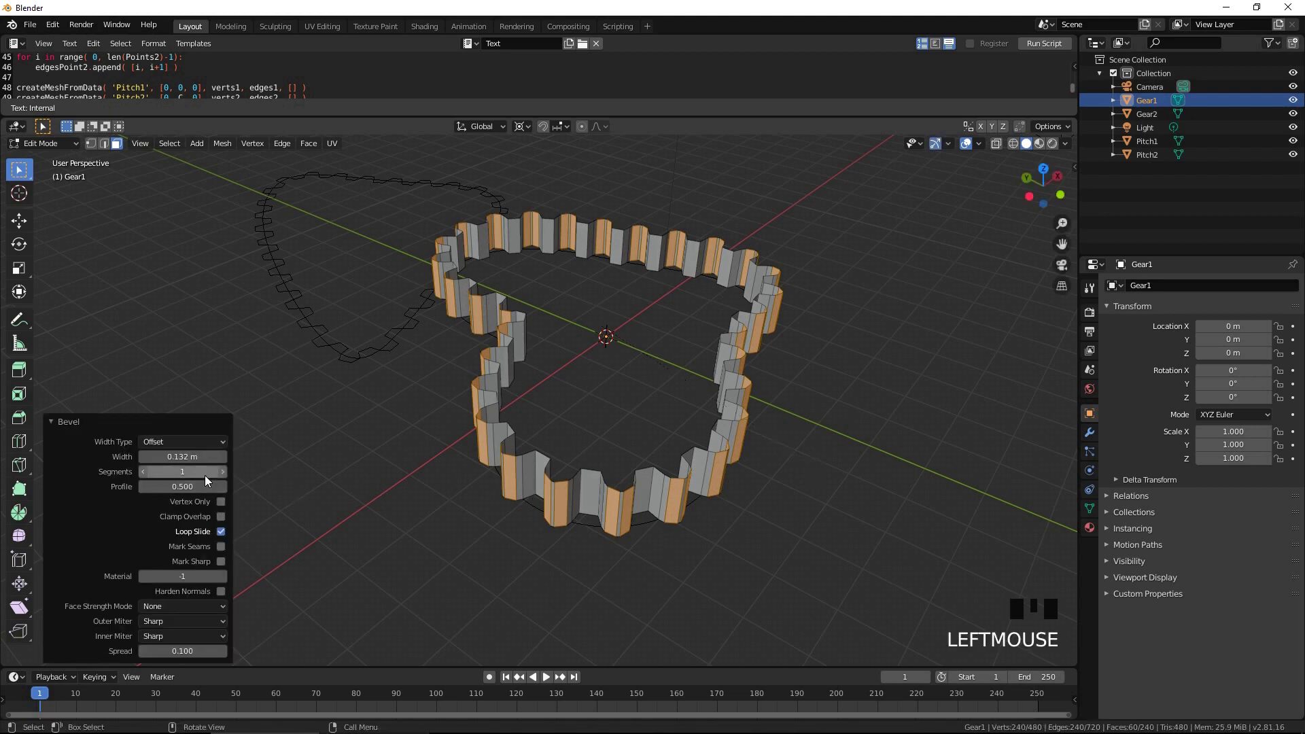
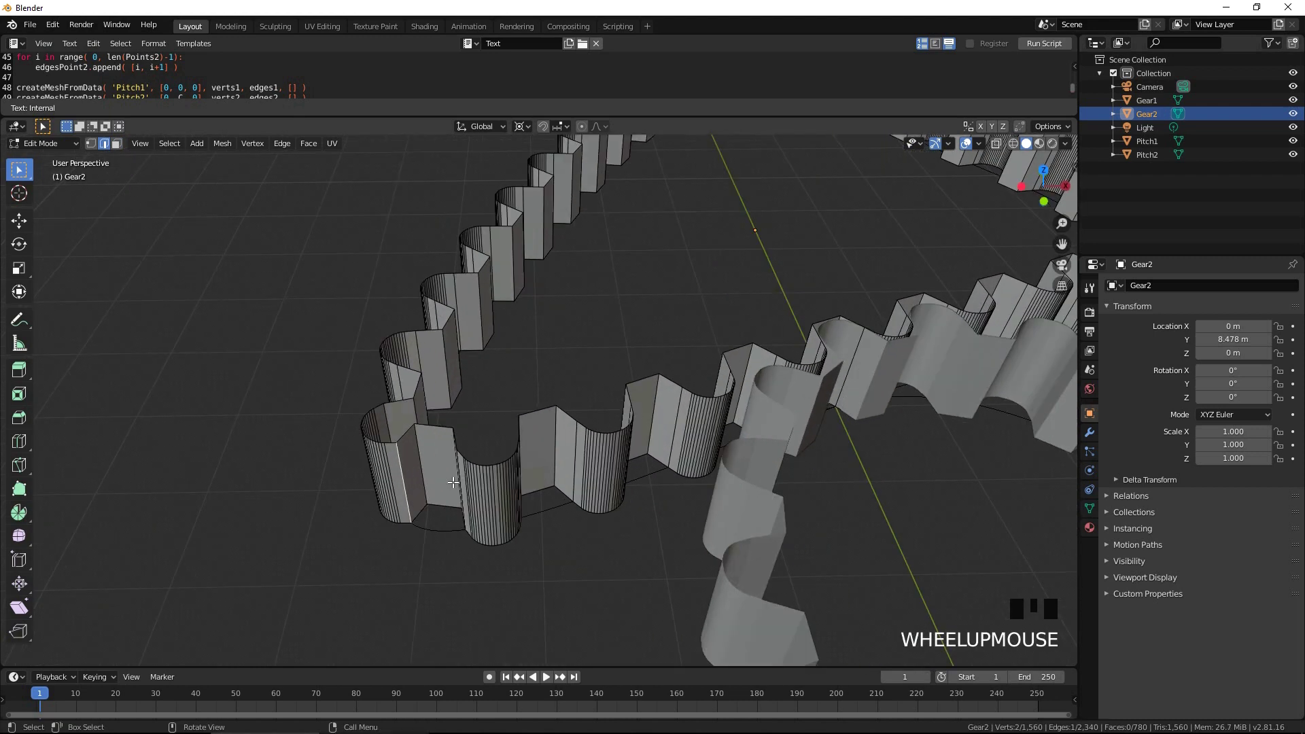
# Step: Bevel Gear2's tooth edges with ten segments, leave Edit Mode and select Gear1
pyautogui.press('ctrl+b')
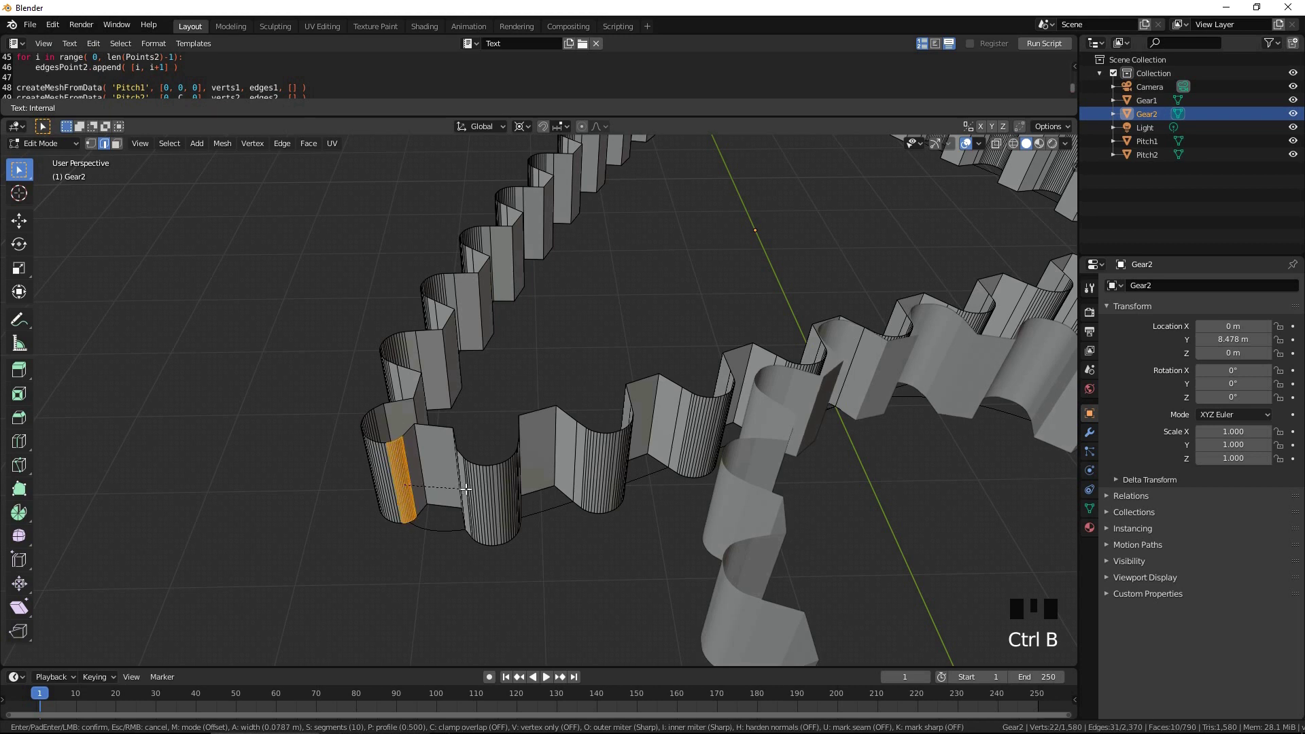
pyautogui.scroll(-3)
pyautogui.press('Tab')
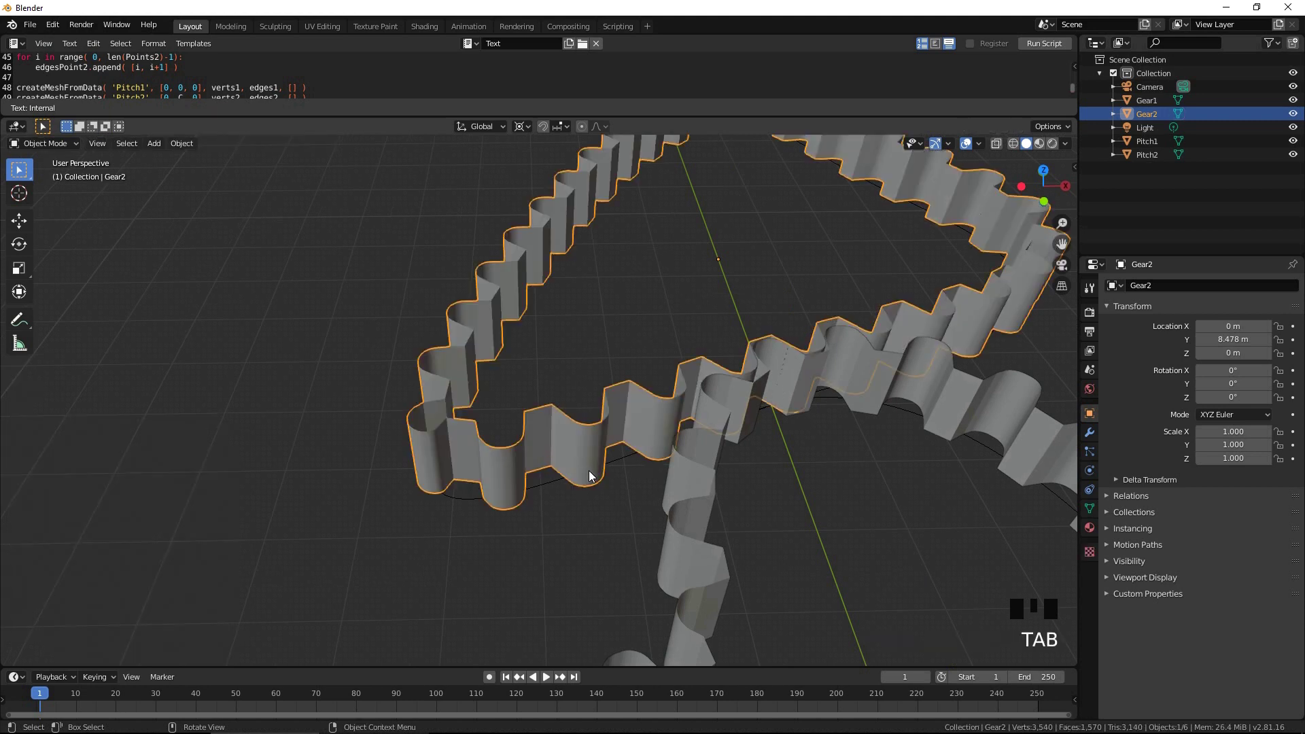
pyautogui.scroll(-3)
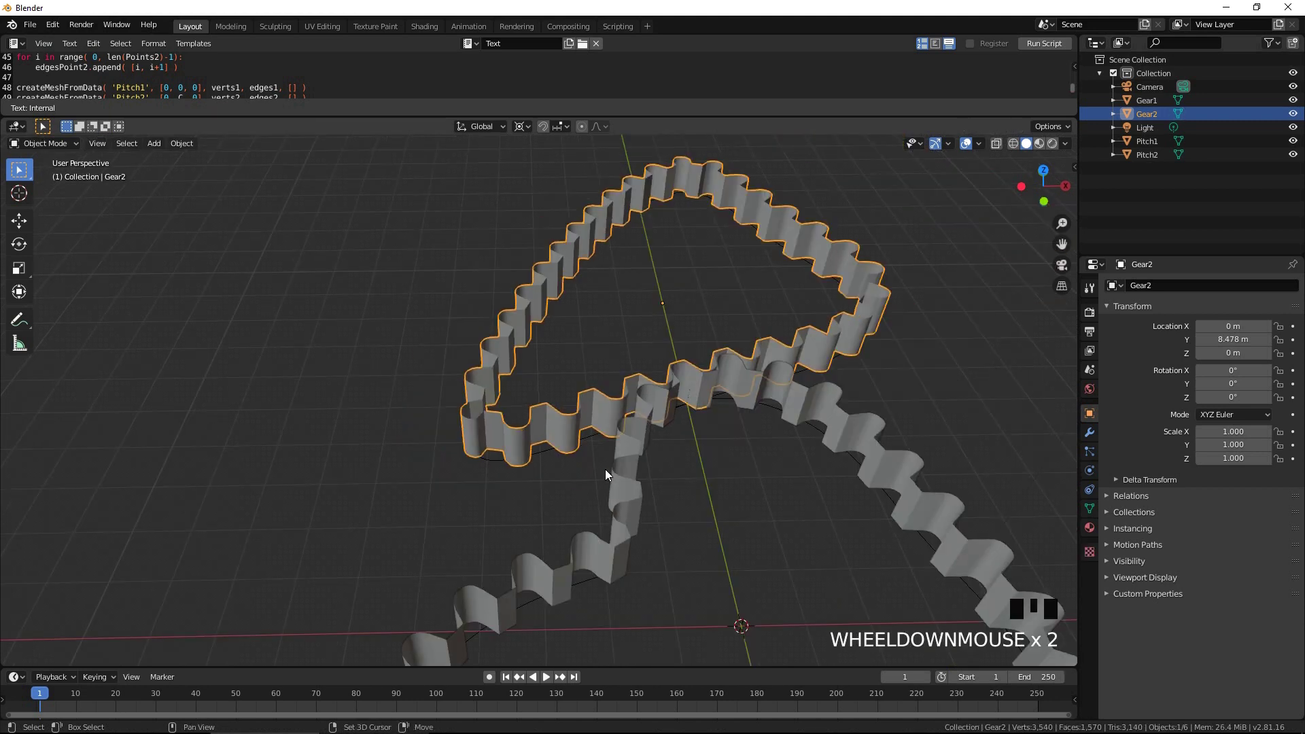
pyautogui.moveTo(616, 476); pyautogui.dragTo(719, 575)
pyautogui.click(718, 576)
pyautogui.moveTo(787, 541); pyautogui.dragTo(455, 456)
# Step: Inset Pitch1's filled face by 0.5 m and delete it, leaving a thin inner outline
pyautogui.click(454, 456)
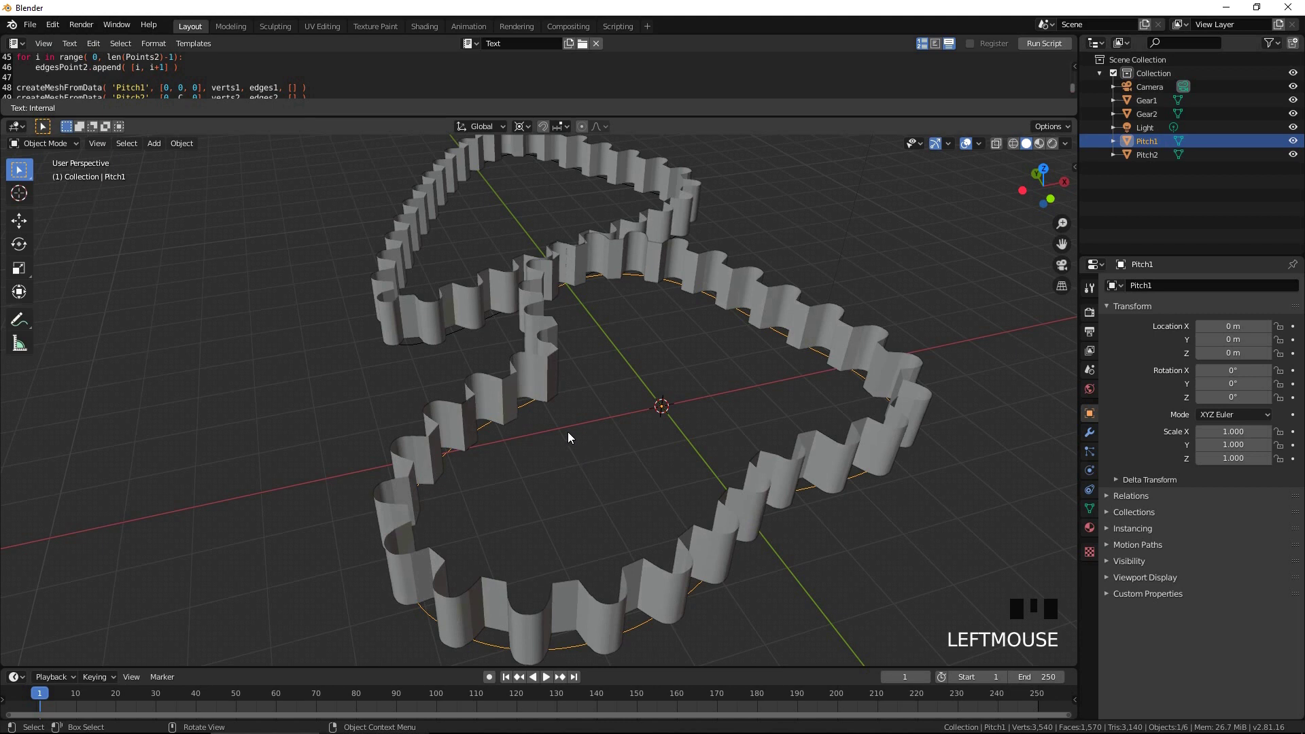
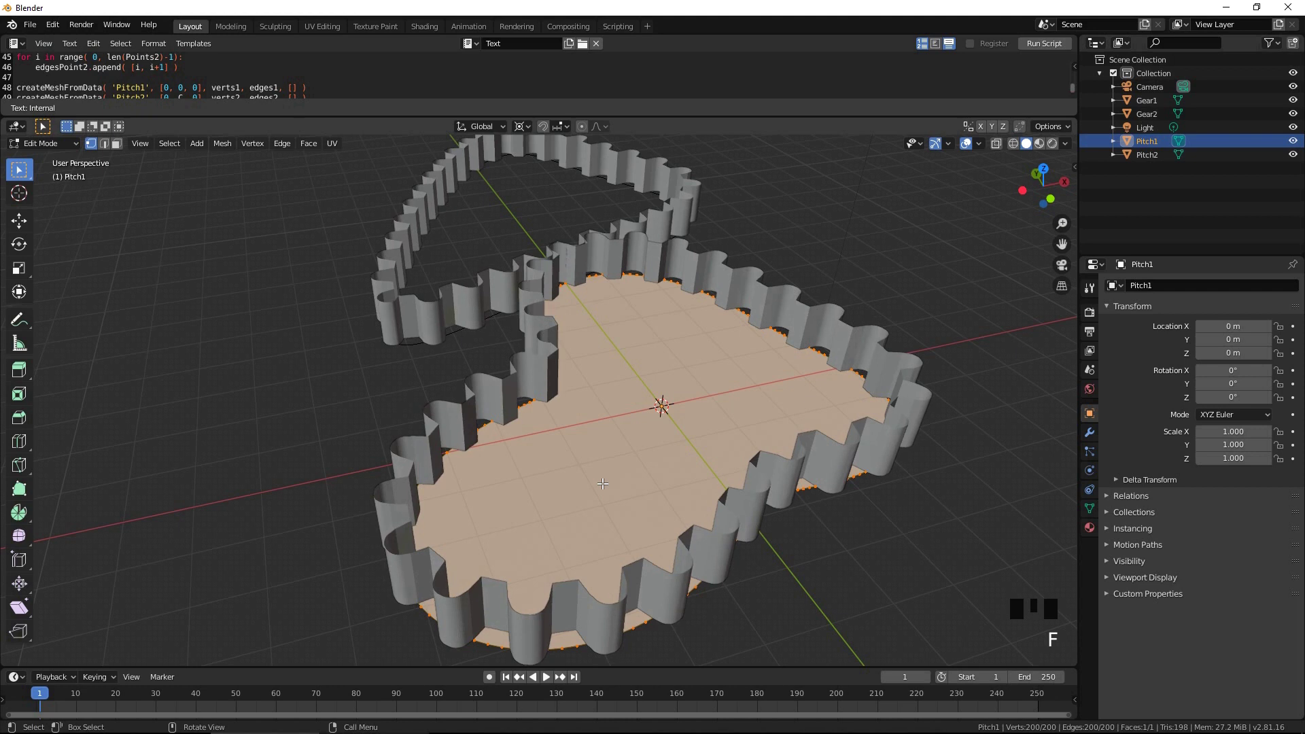
pyautogui.press('i')
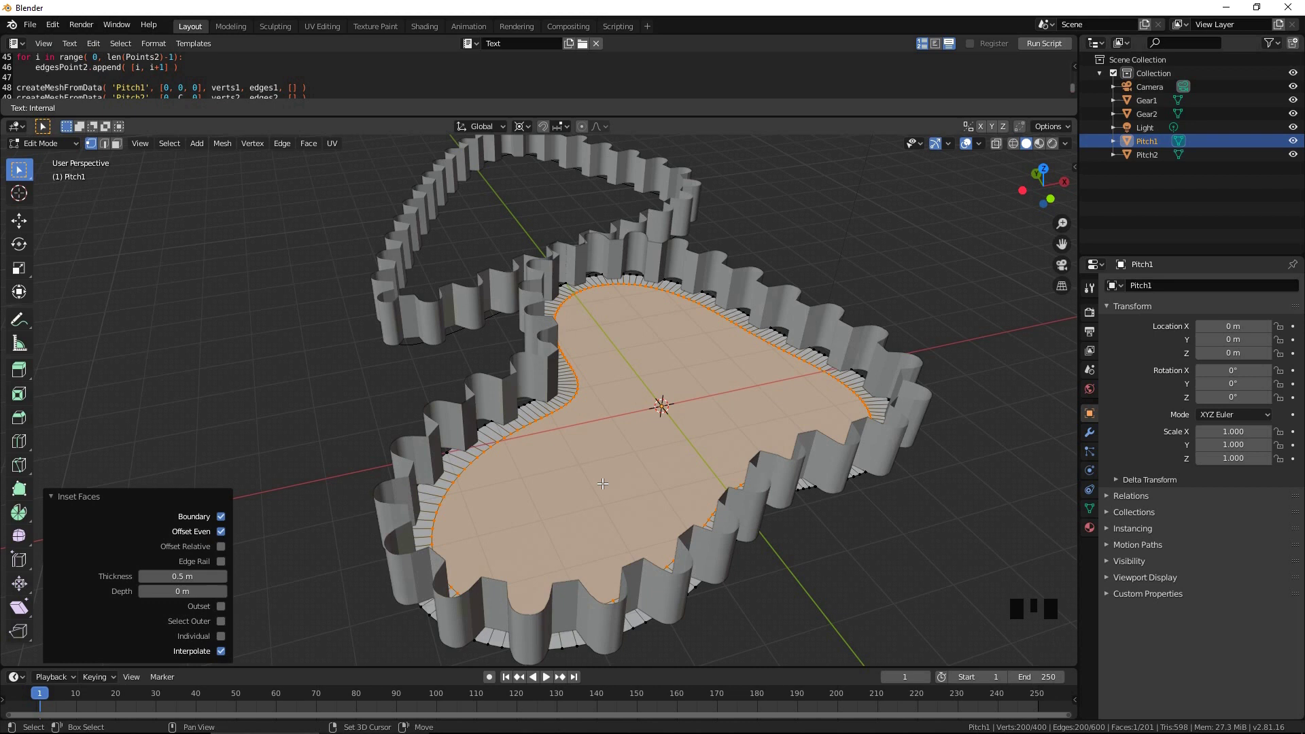
pyautogui.press('x')
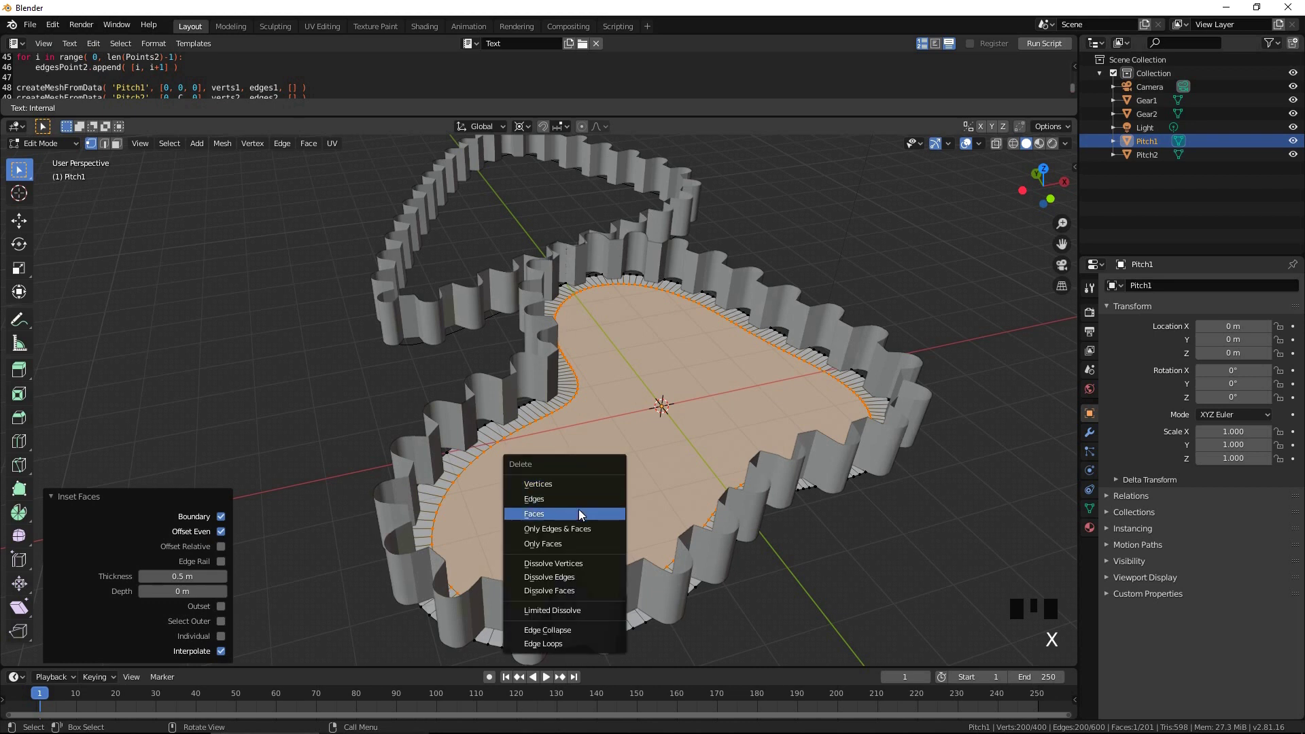
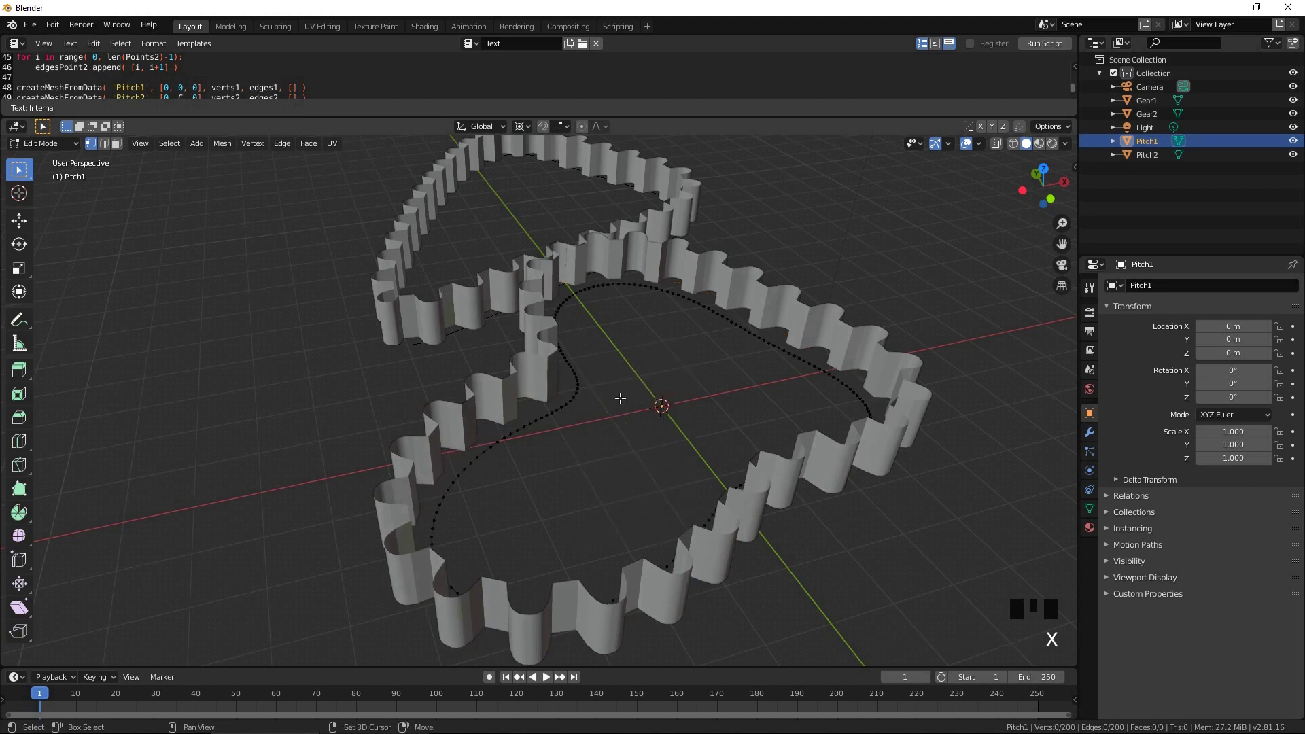
pyautogui.press('Tab')
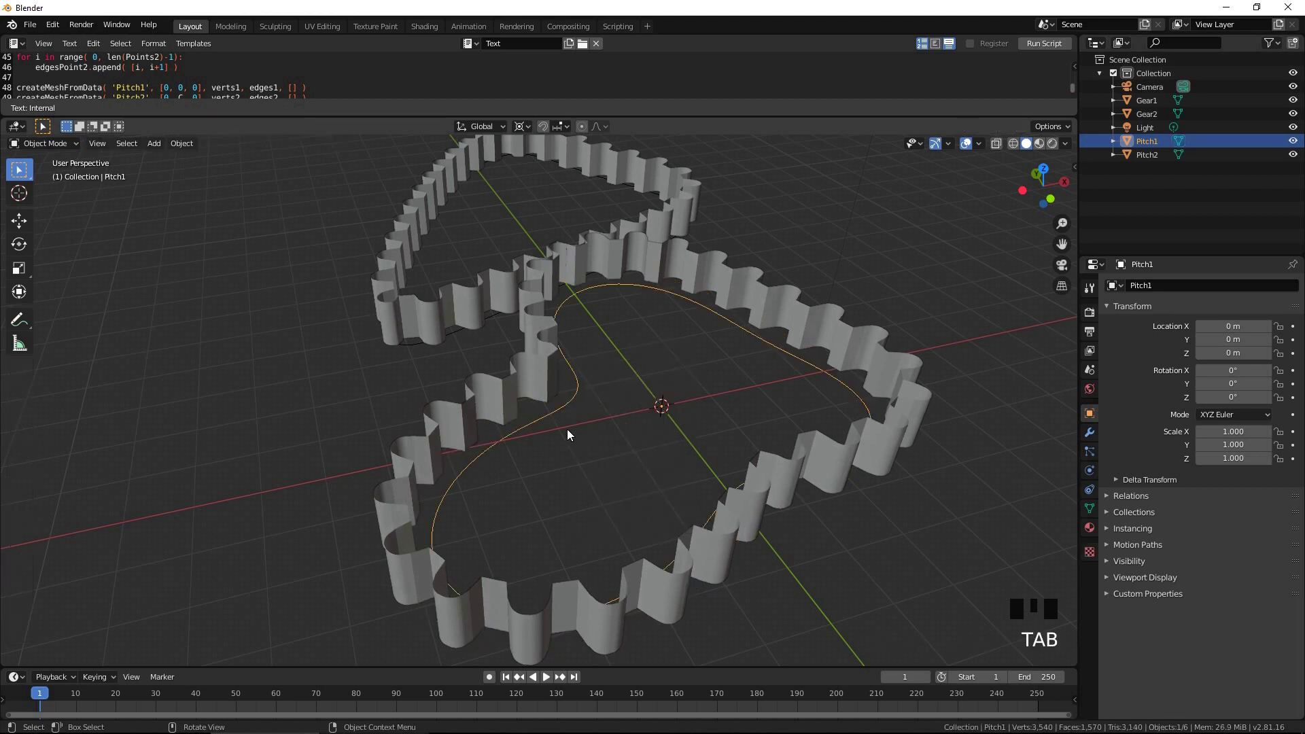
# Step: Join Pitch1 into Gear1 and fill the bottom between the inner curve and teeth
pyautogui.click(518, 402)
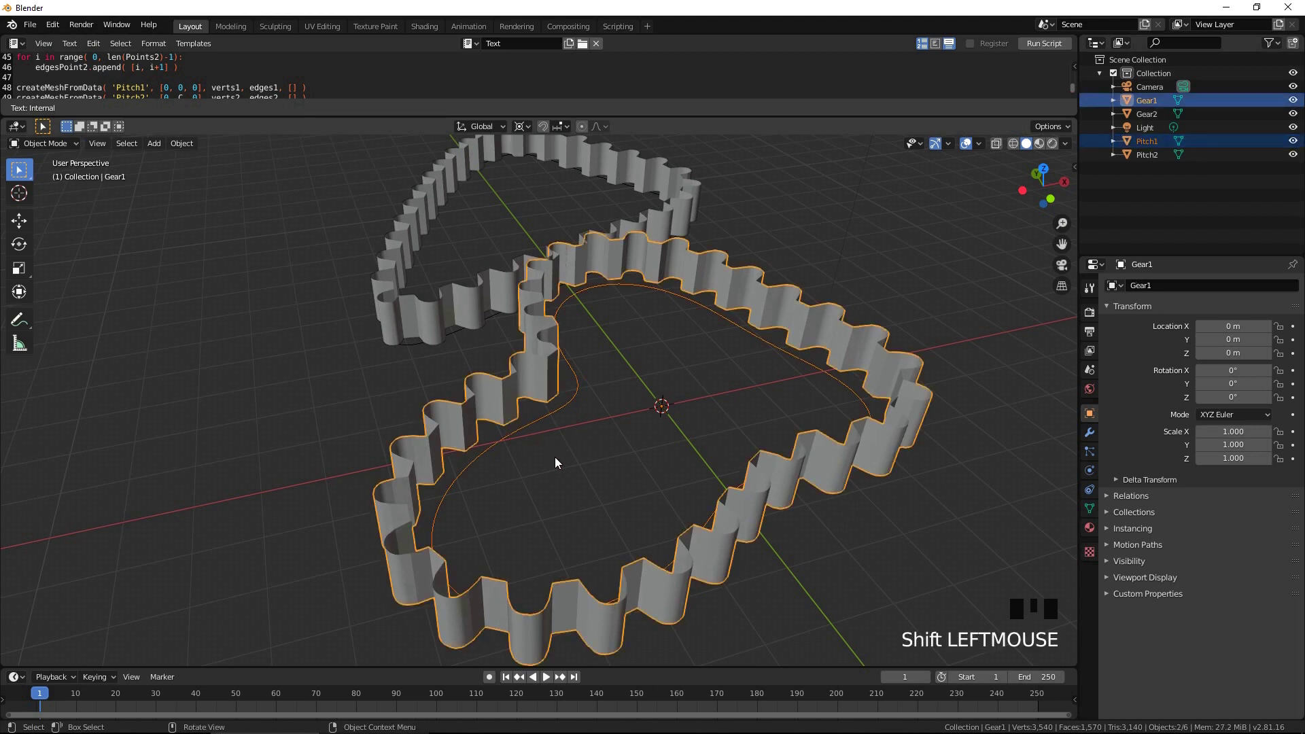
pyautogui.press('ctrl+j')
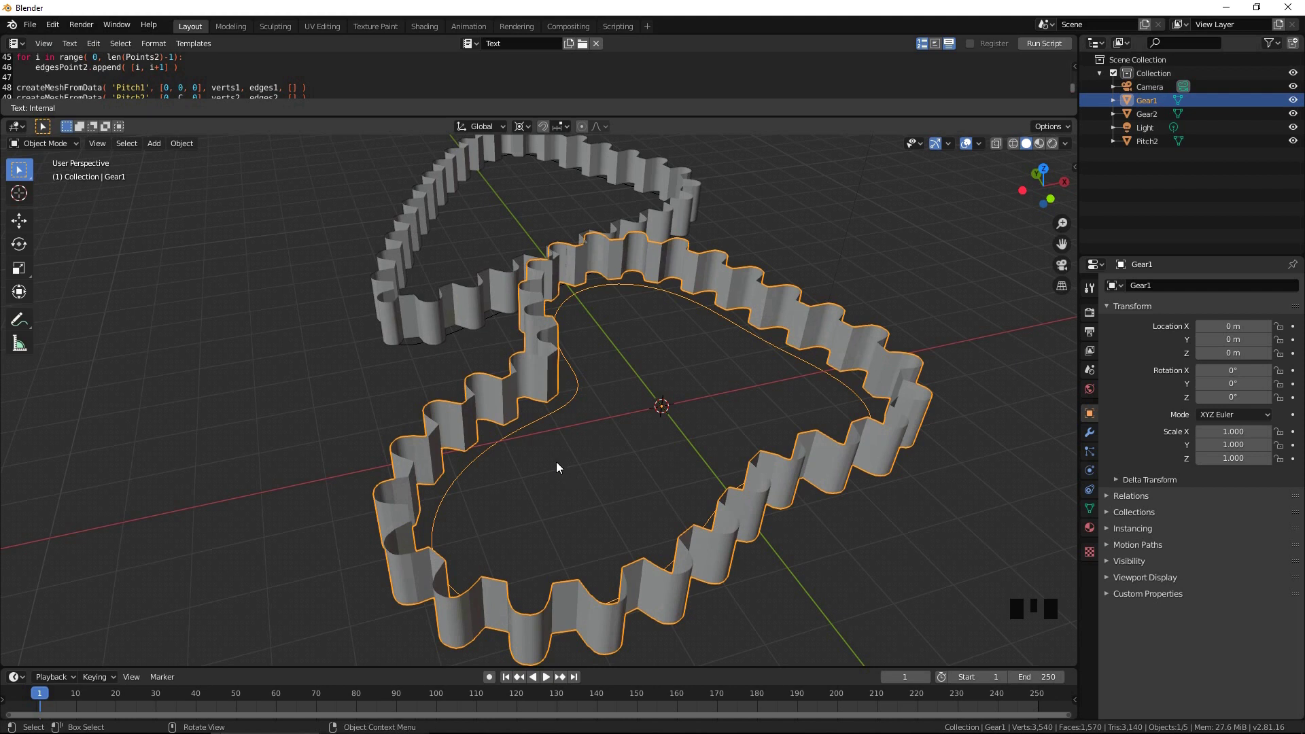
pyautogui.press('Tab')
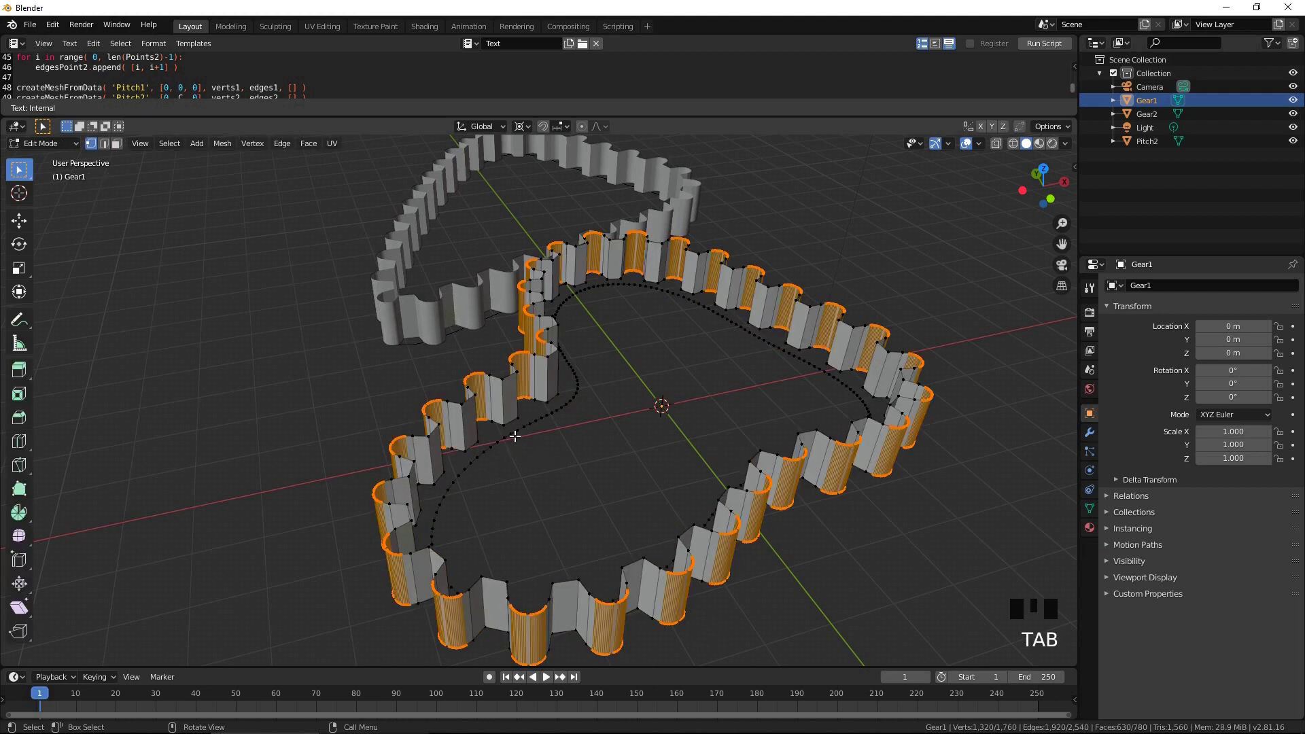
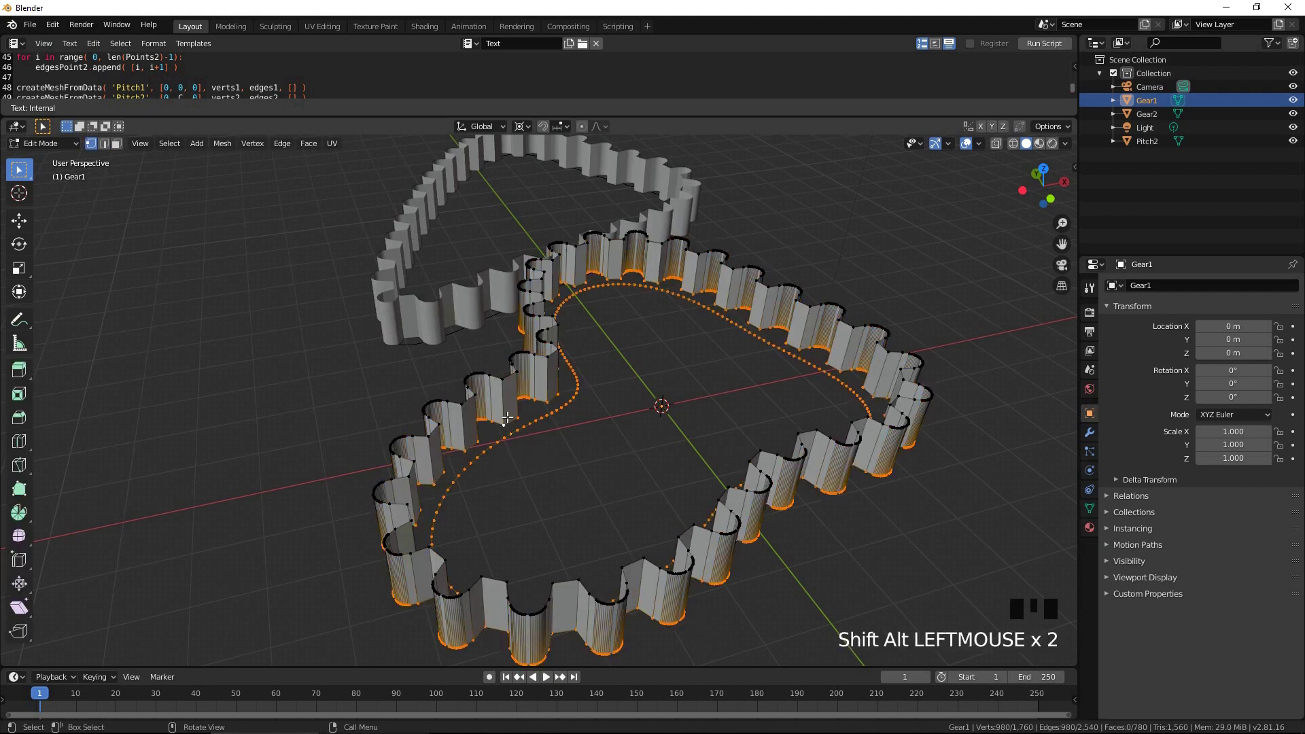
pyautogui.press('alt+f')
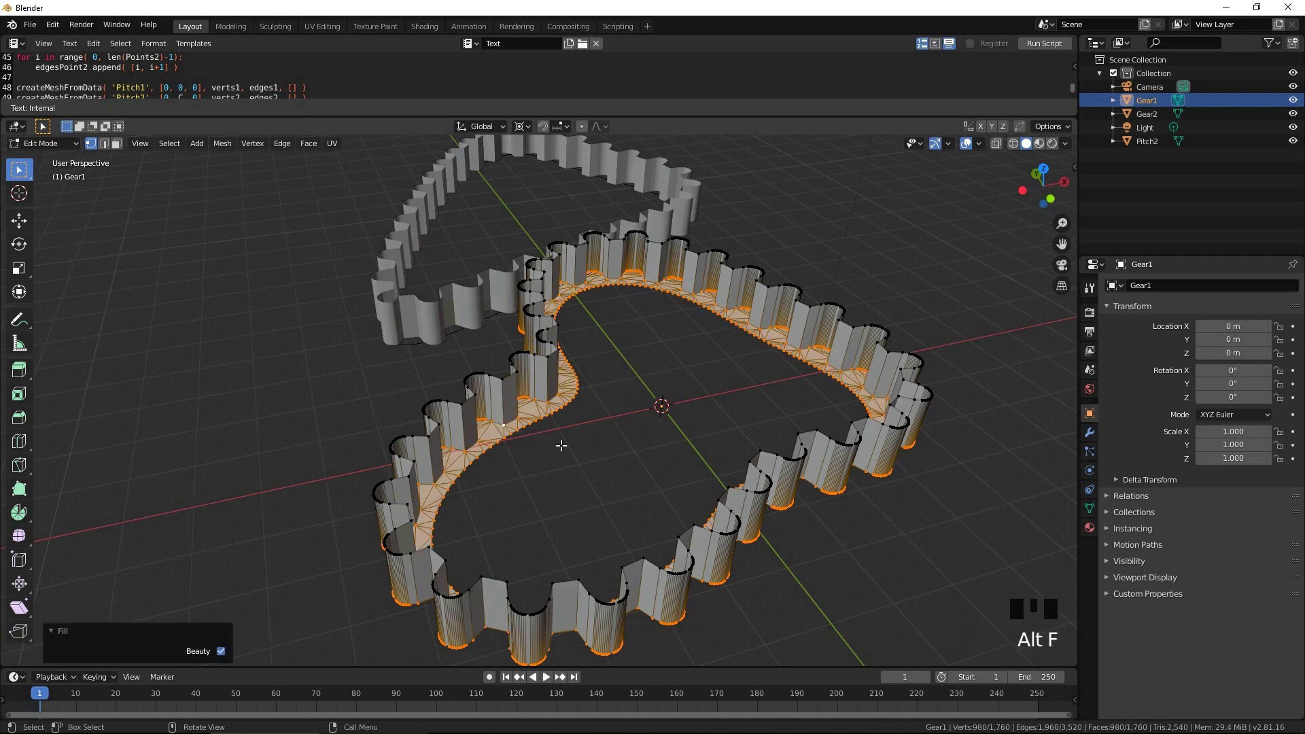
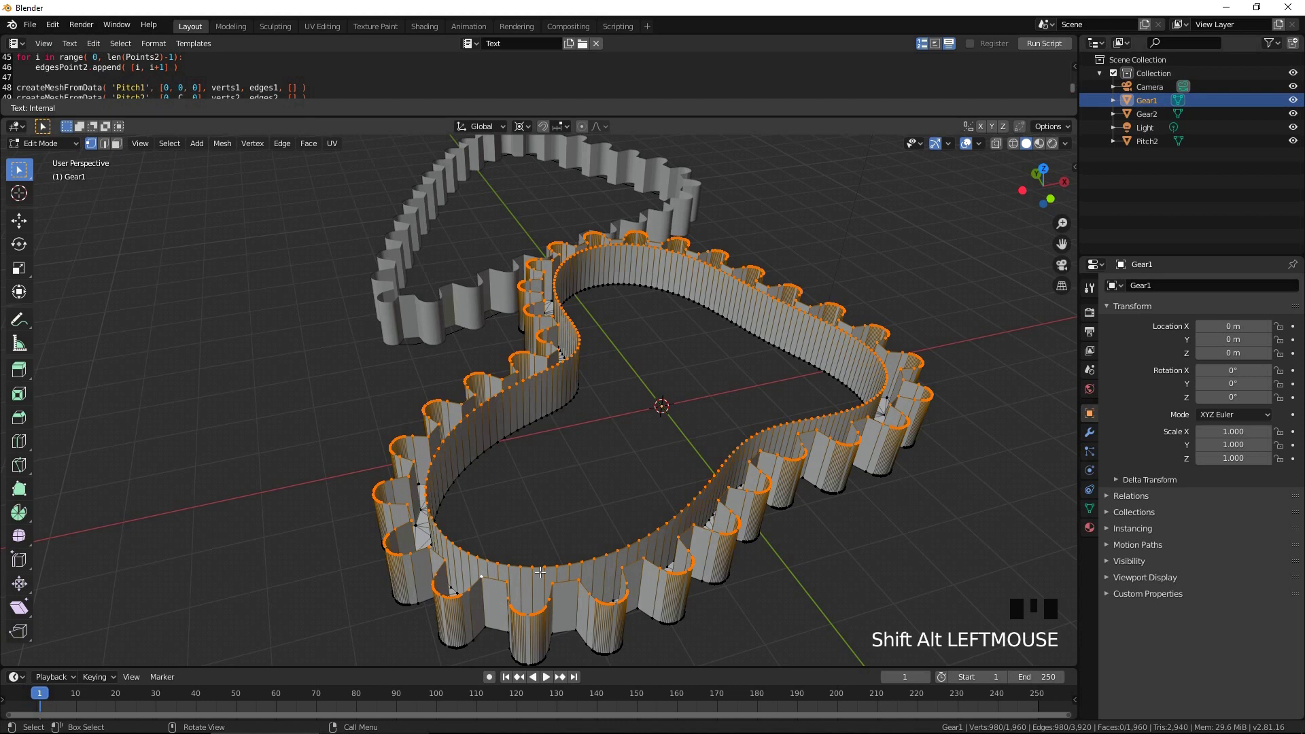
# Step: Fill Gear1's top ring face and recalculate all normals outward
pyautogui.press('alt+f')
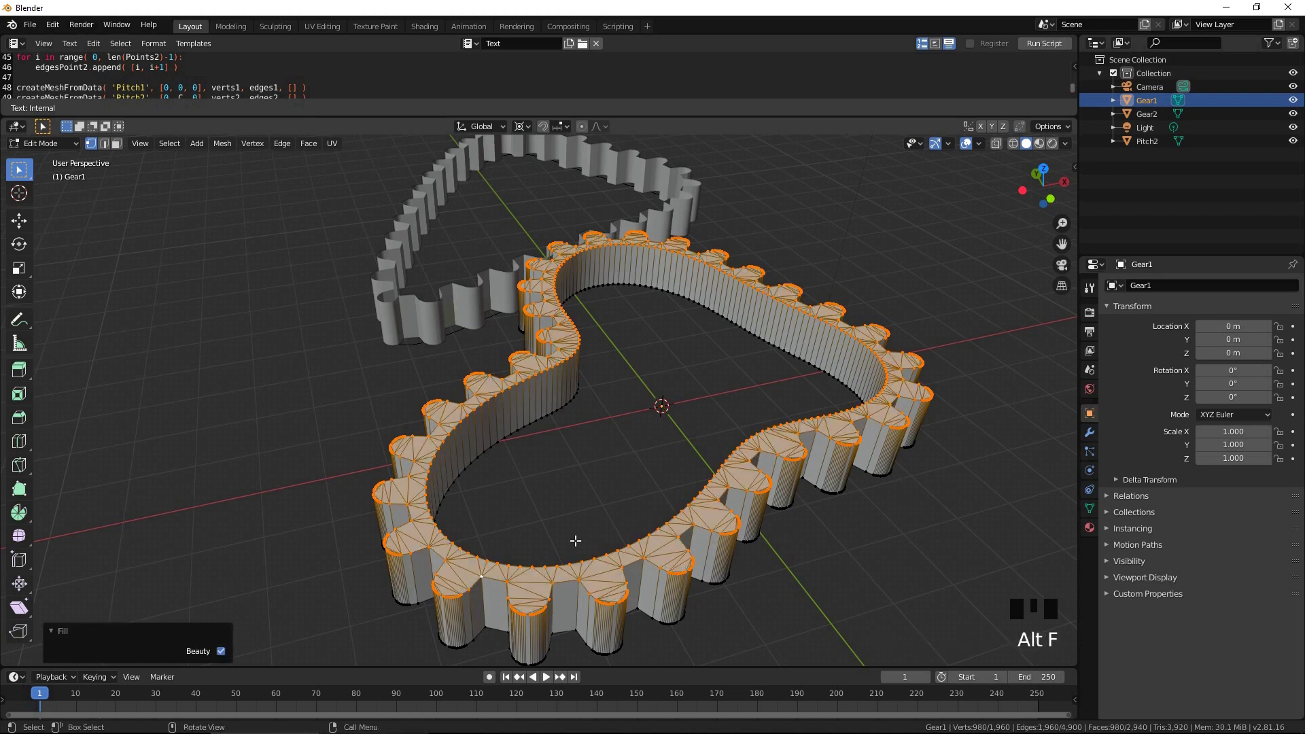
pyautogui.press('a')
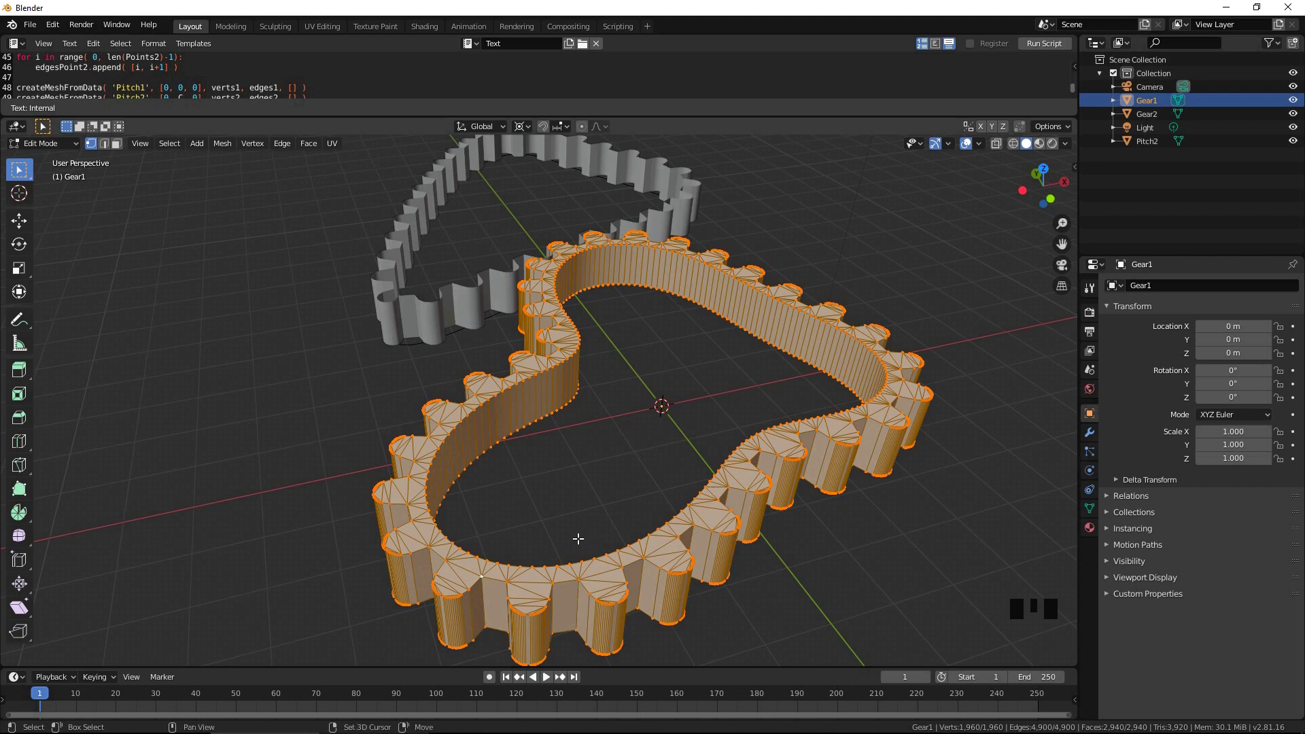
pyautogui.press('shift+n')
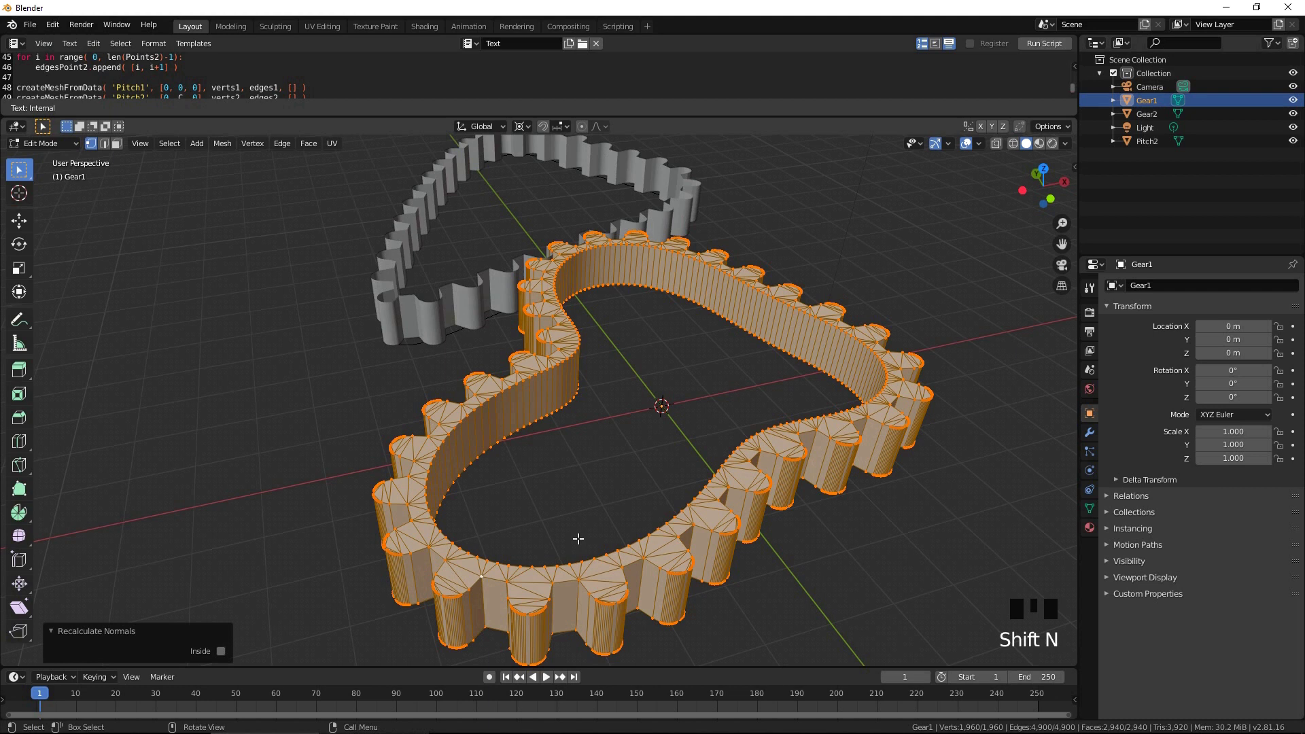
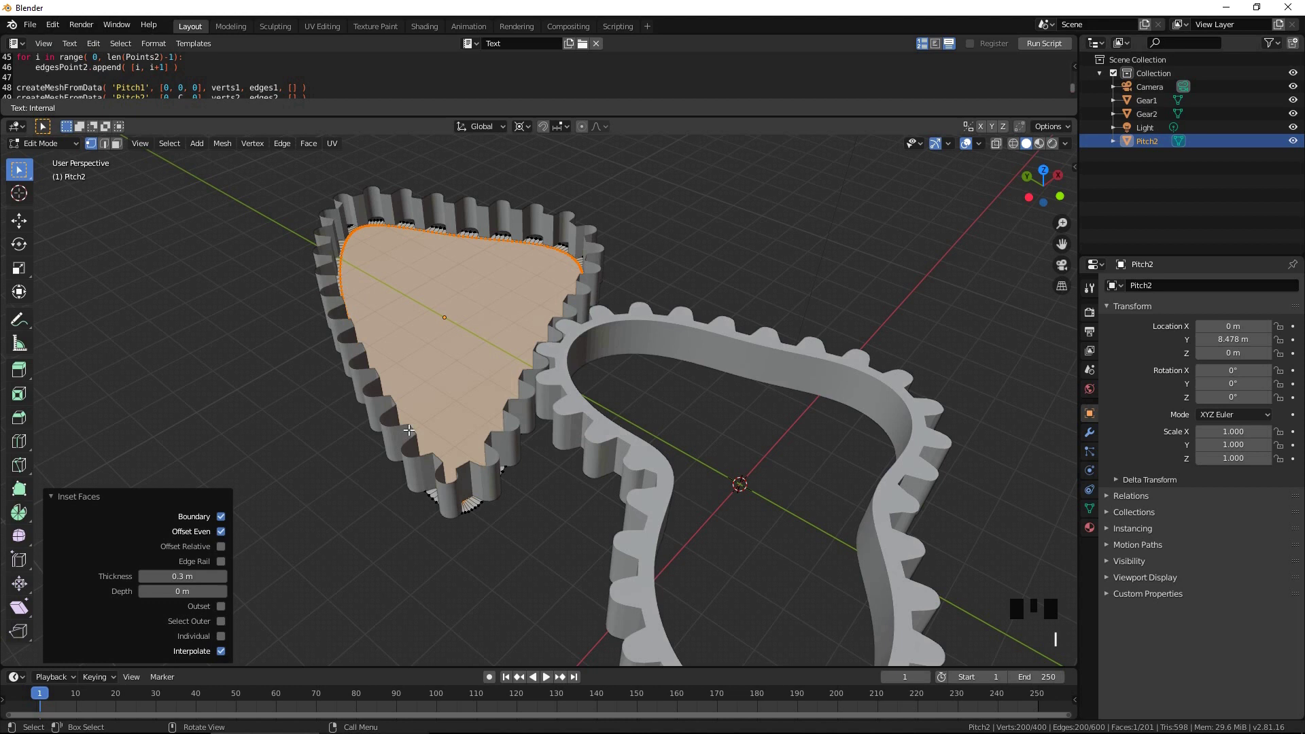
# Step: Delete Pitch2's inner face, extrude a 1 m inner wall and recalculate Gear2's normals outward
pyautogui.press('x')
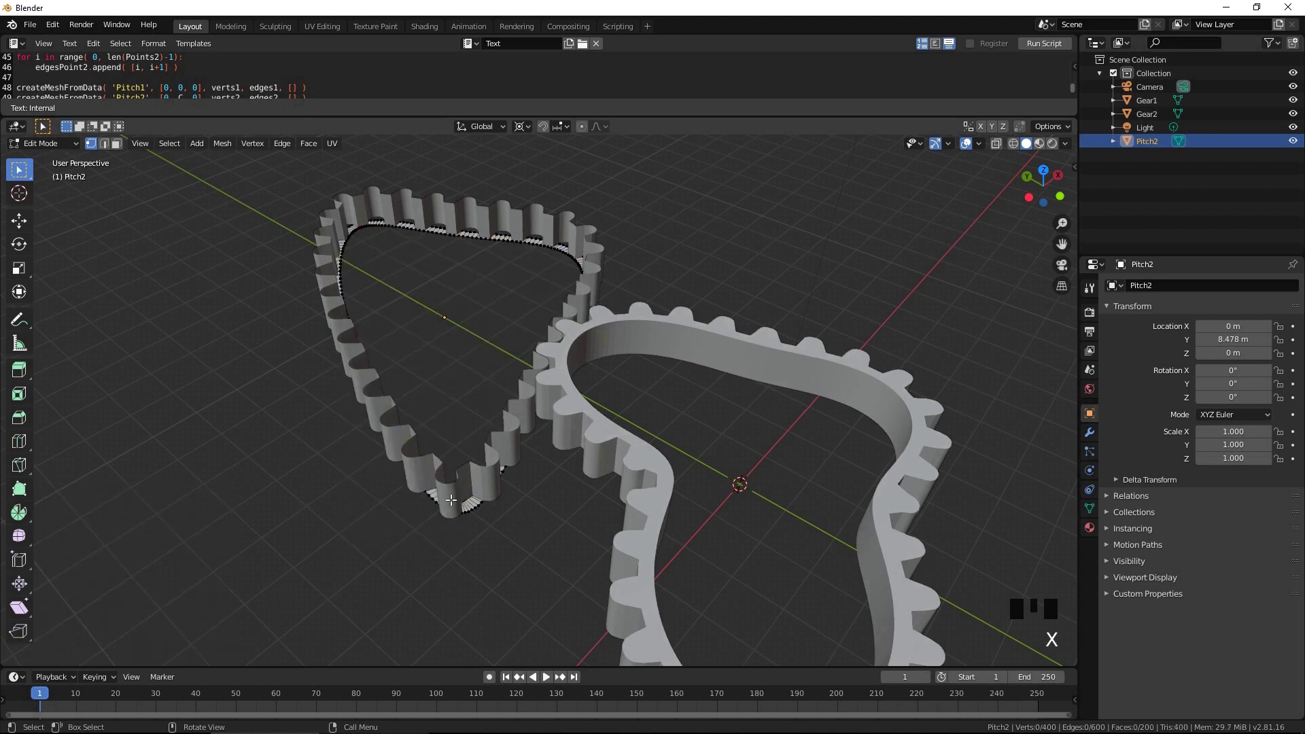
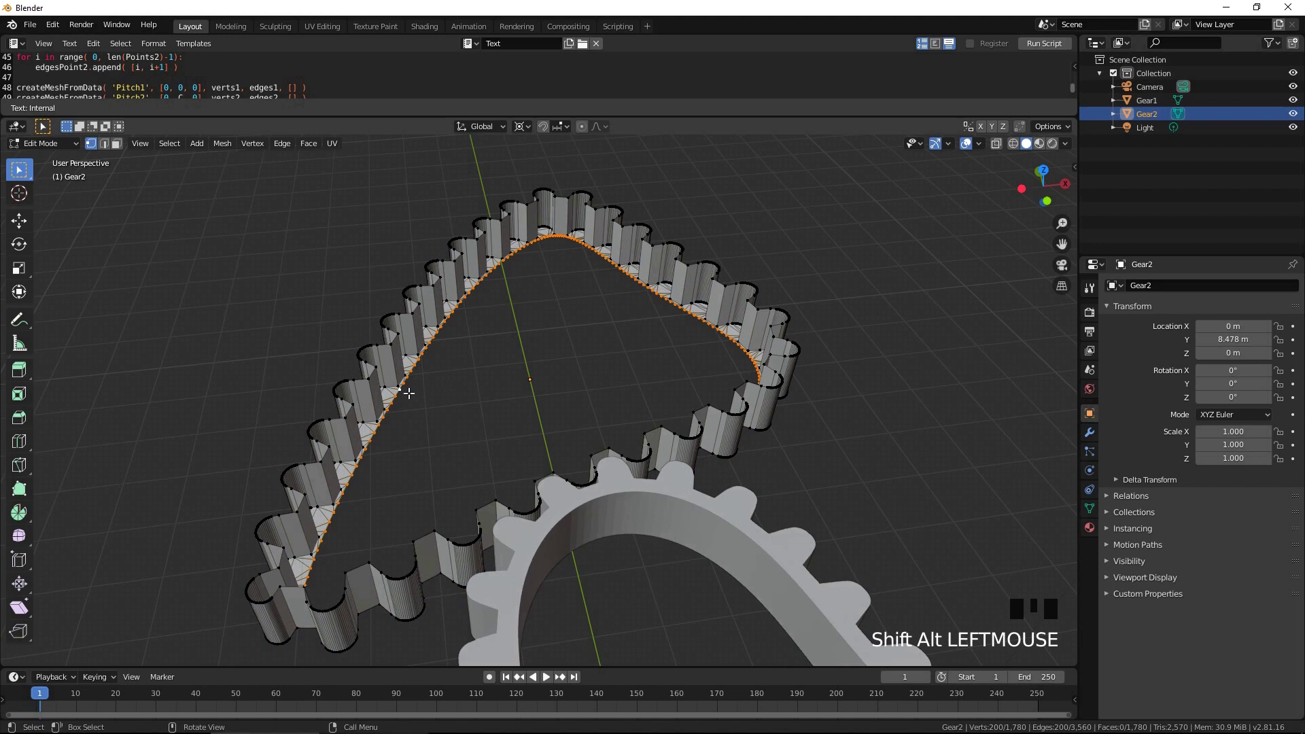
pyautogui.press('e')
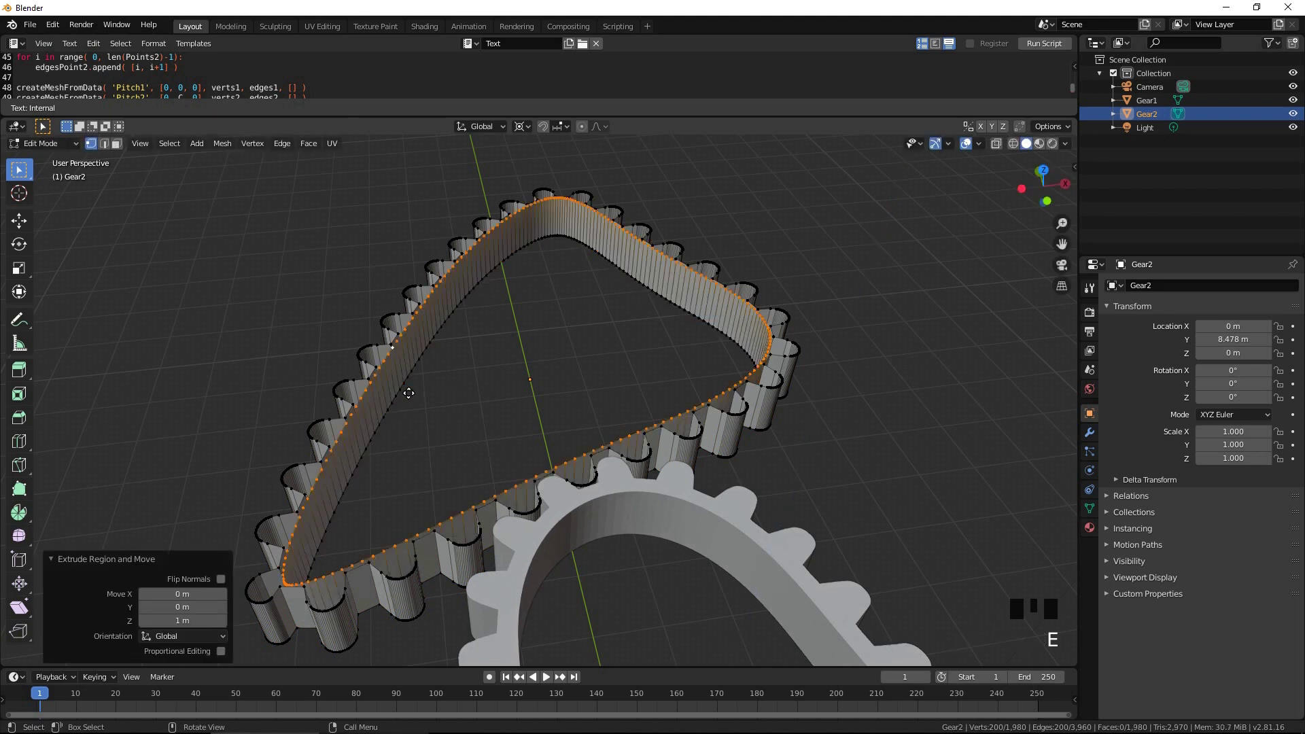
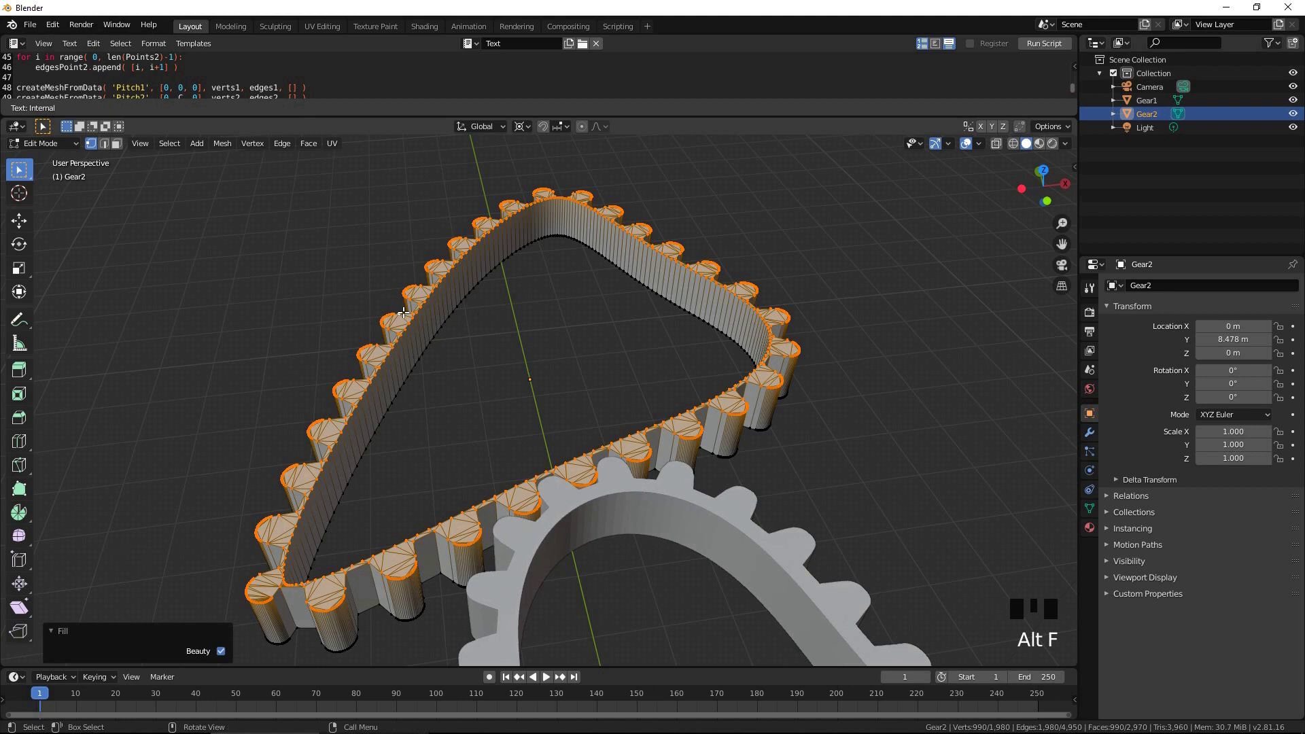
pyautogui.scroll(-3)
pyautogui.press('a')
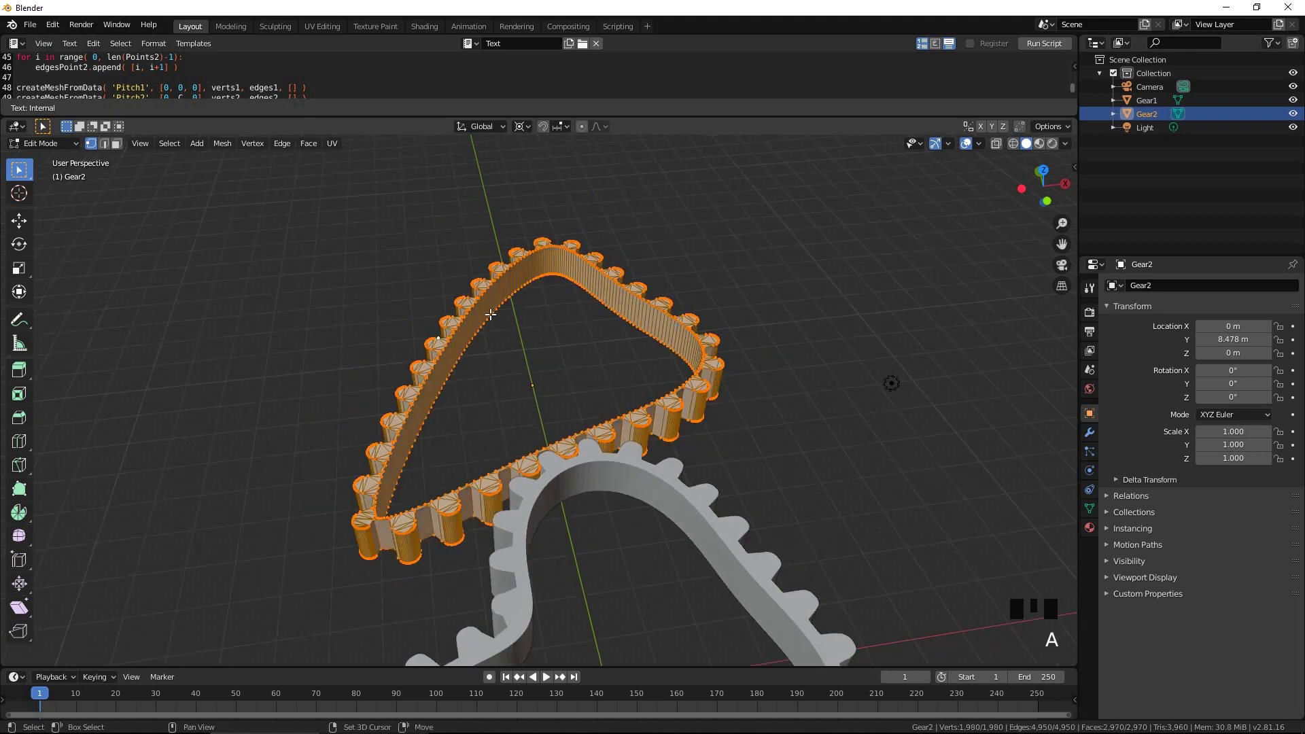
pyautogui.press('shift+n')
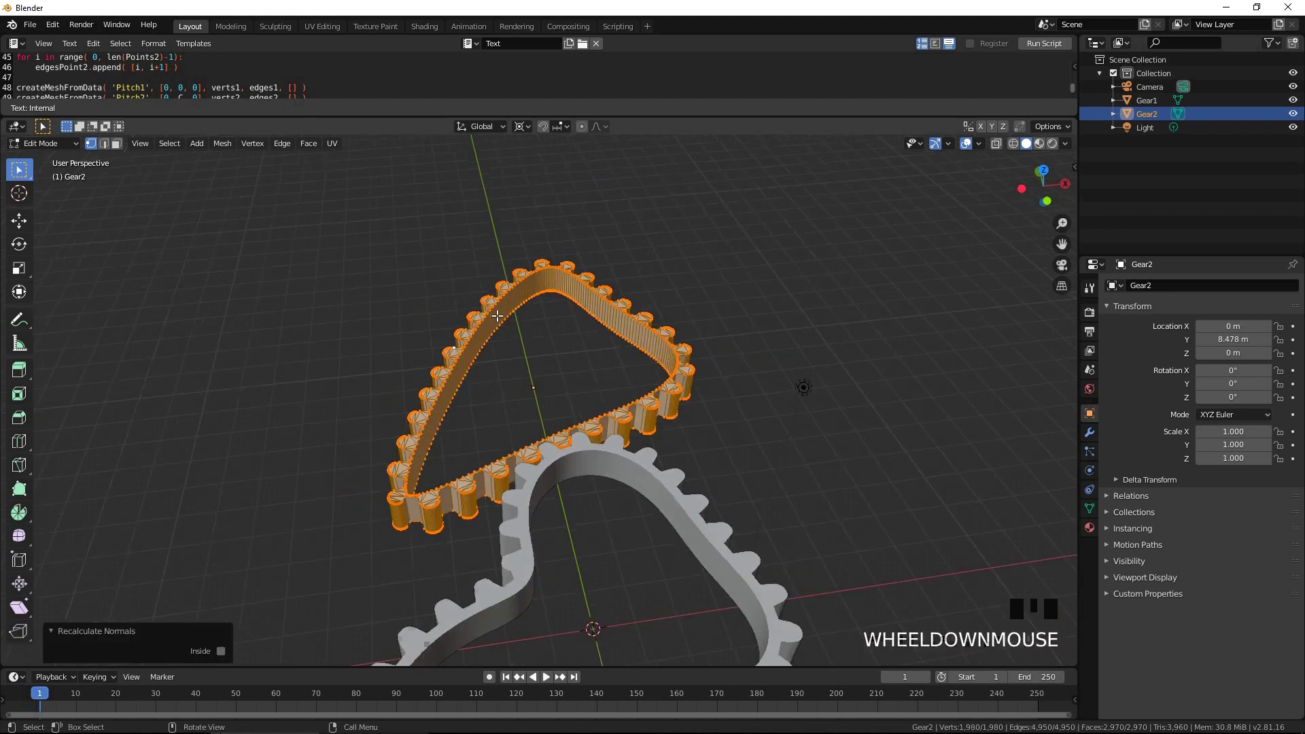
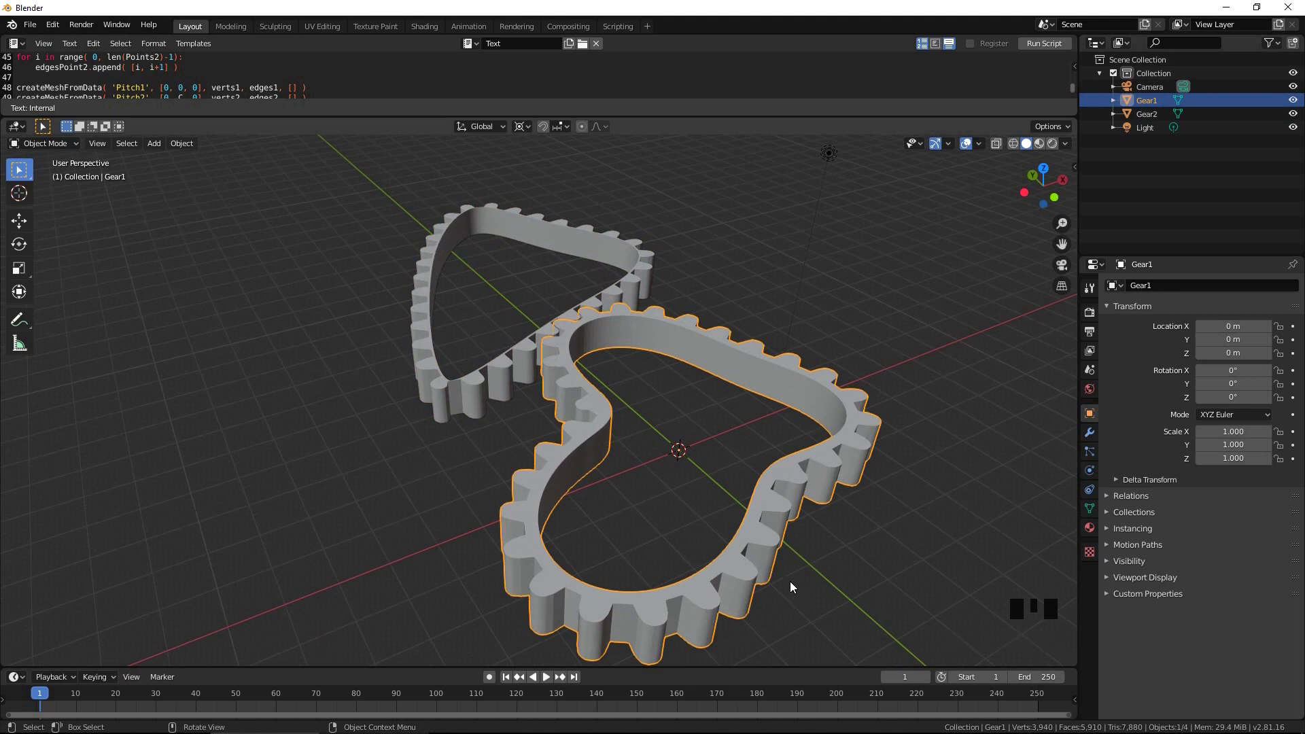
# Step: Snap the cursor to Gear1 and add a shrunken axle cylinder raised above its centre
pyautogui.press('shift+s')
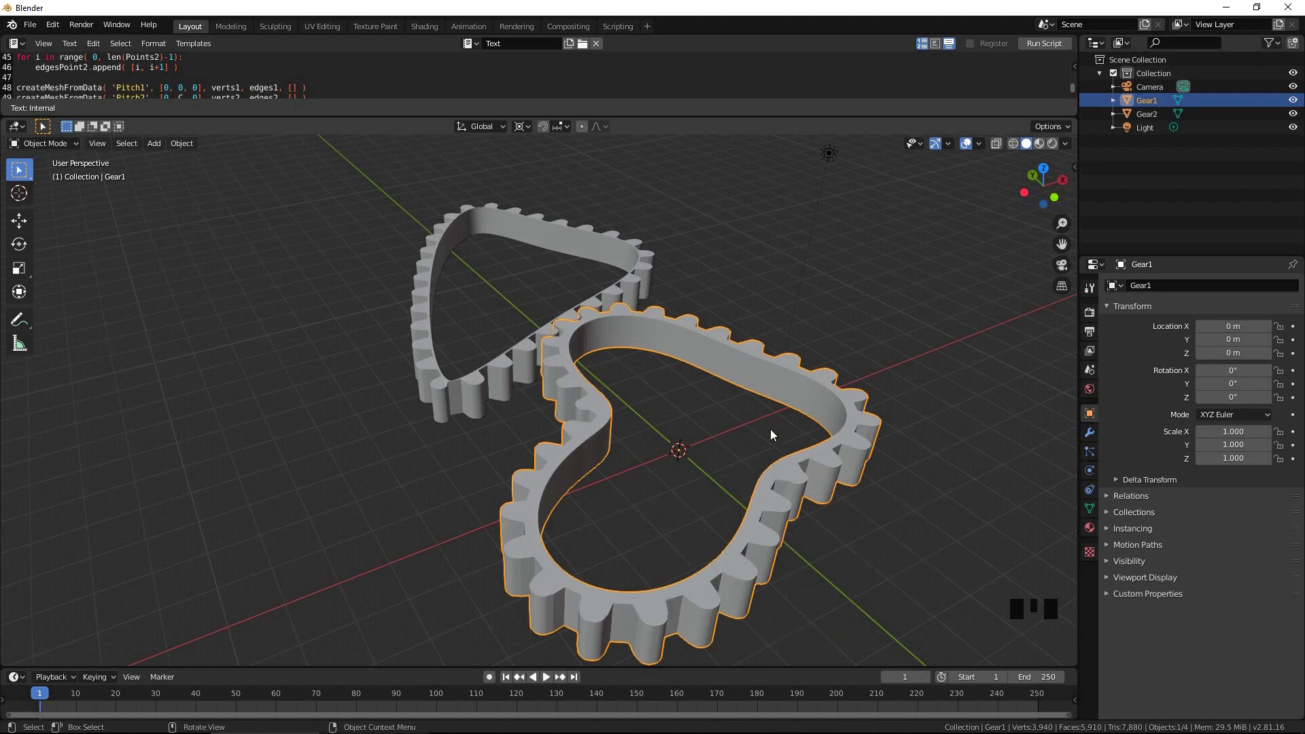
pyautogui.press('shift+a')
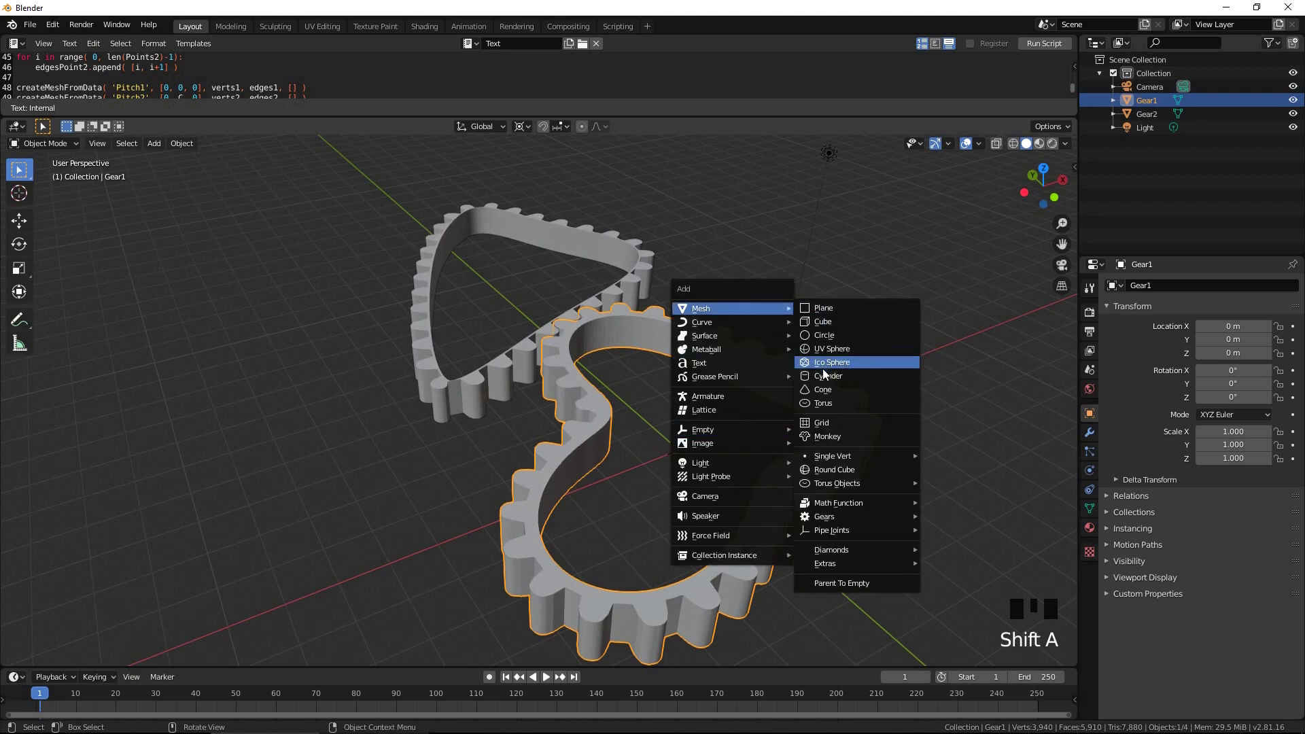
pyautogui.press('s')
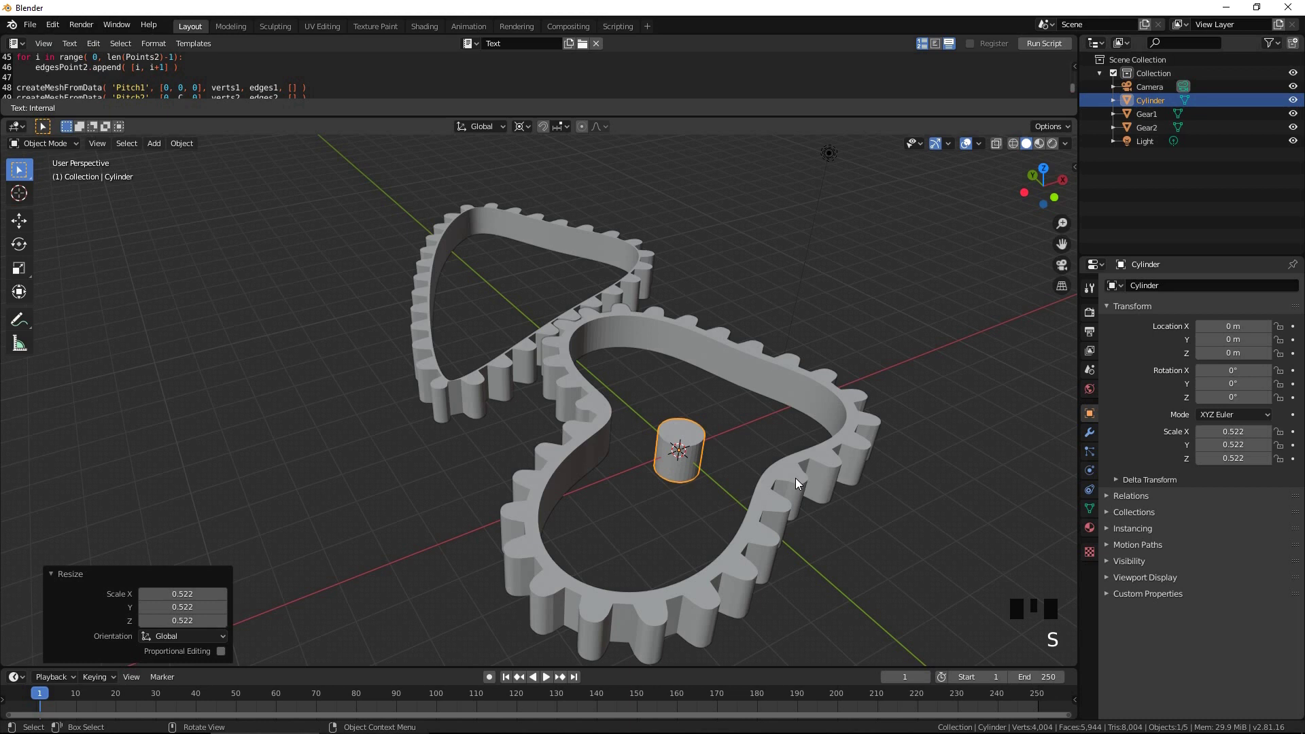
pyautogui.press('g')
pyautogui.moveTo(803, 427); pyautogui.dragTo(758, 481)
# Step: Add an arrows empty and lift it about 5 m above the gears
pyautogui.press('shift+a')
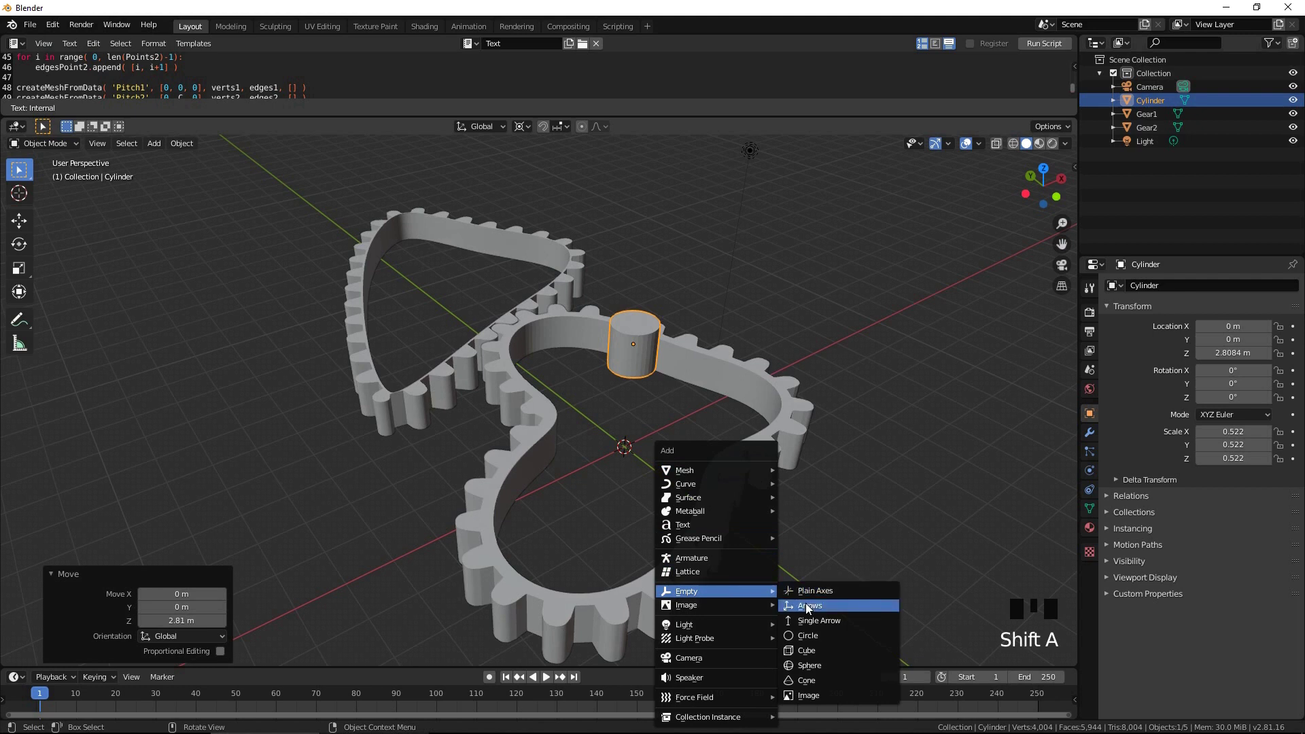
pyautogui.press('s')
pyautogui.scroll(-3)
pyautogui.press('g')
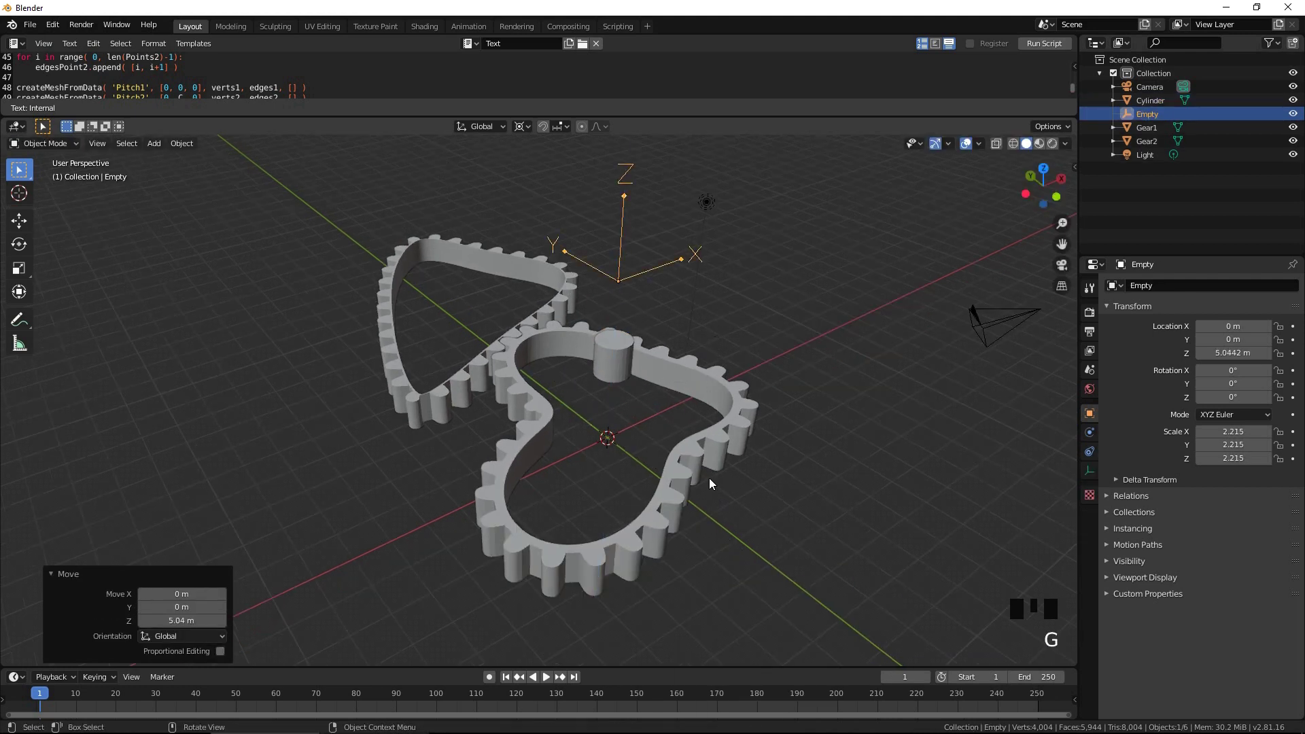
# Step: Add a second arrows empty scaled 1.397 and rotated 90° about Y
pyautogui.press('shift+a')
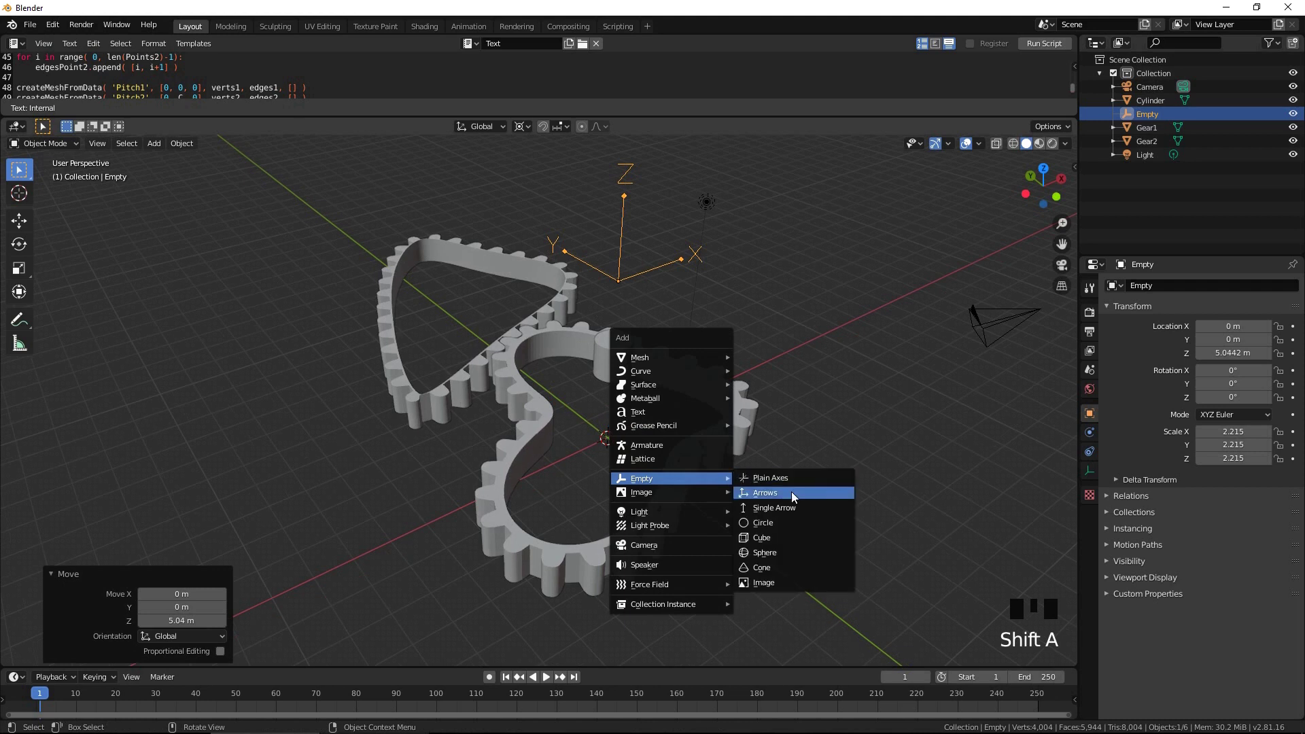
pyautogui.press('s')
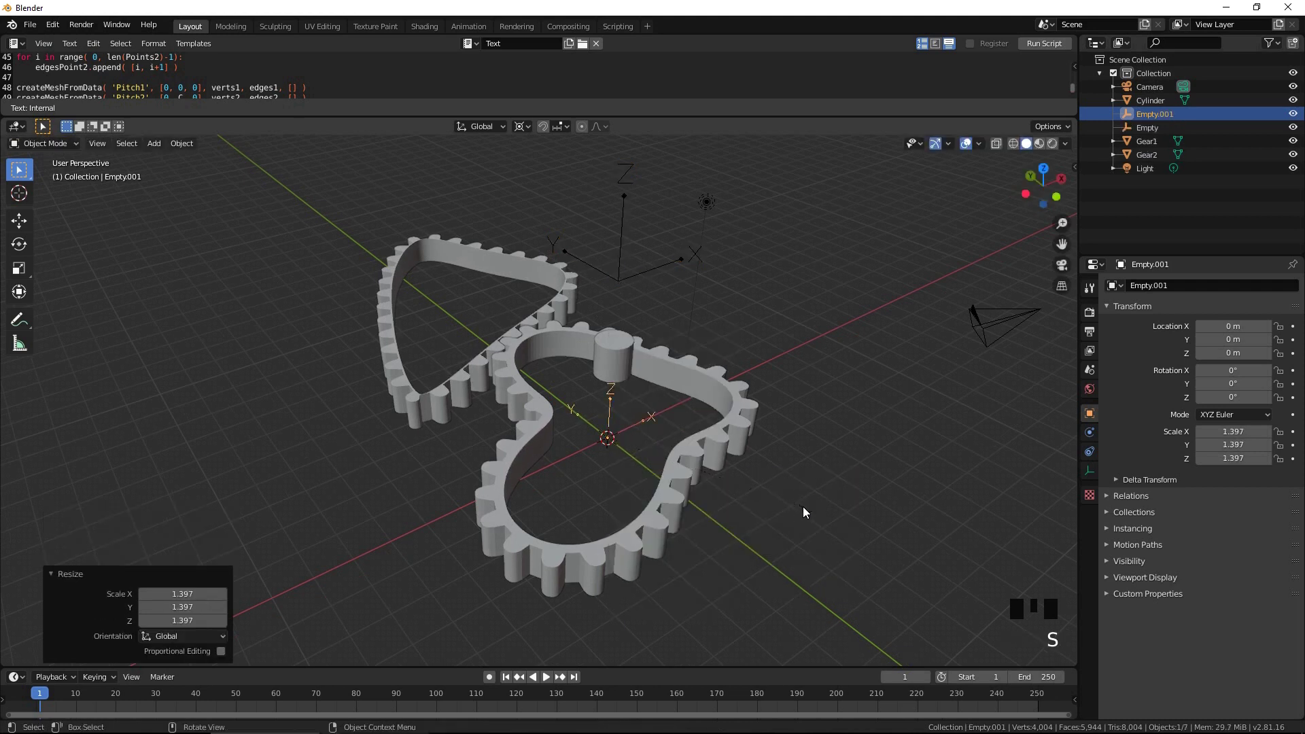
pyautogui.press('r')
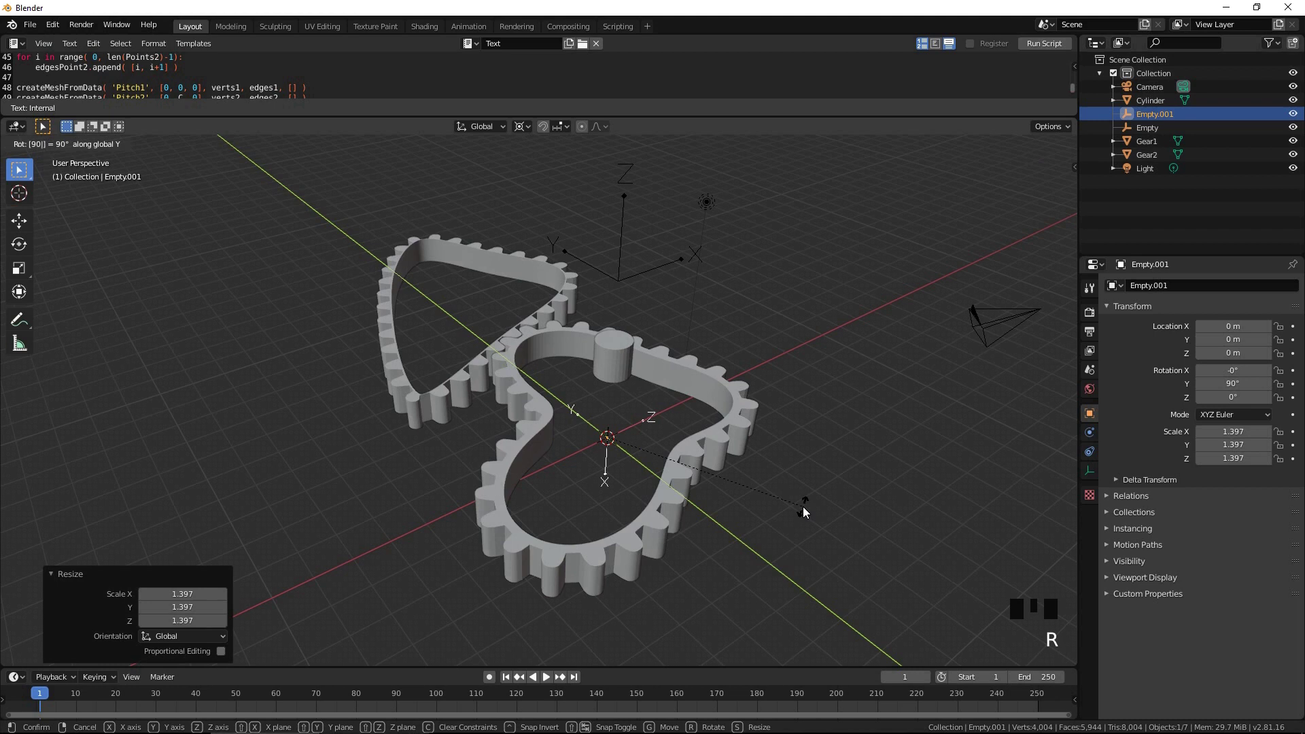
pyautogui.scroll(3)
pyautogui.scroll(-3)
pyautogui.middleClick(652, 464)
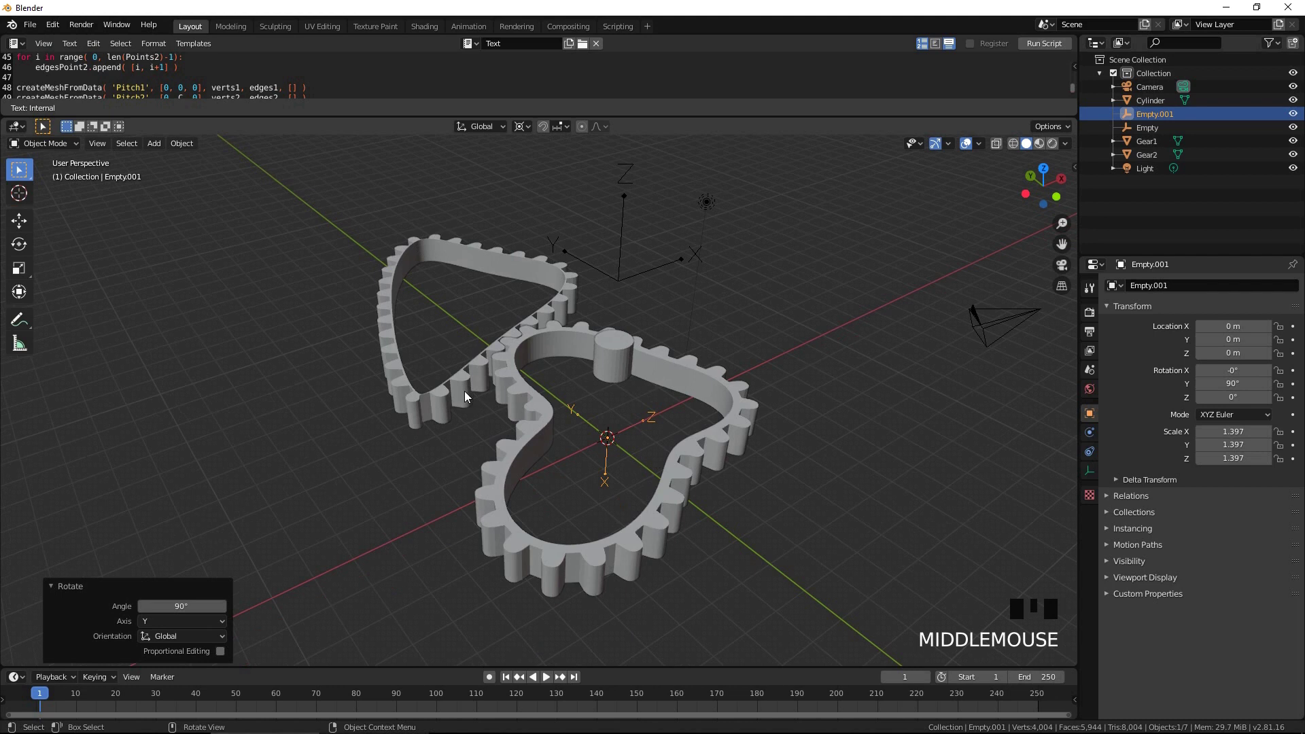
# Step: Add an axle cylinder at Gear2's centre scaled 0.629 and raised about 5.94 m, then begin adding an empty
pyautogui.click(465, 397)
pyautogui.press('shift+s')
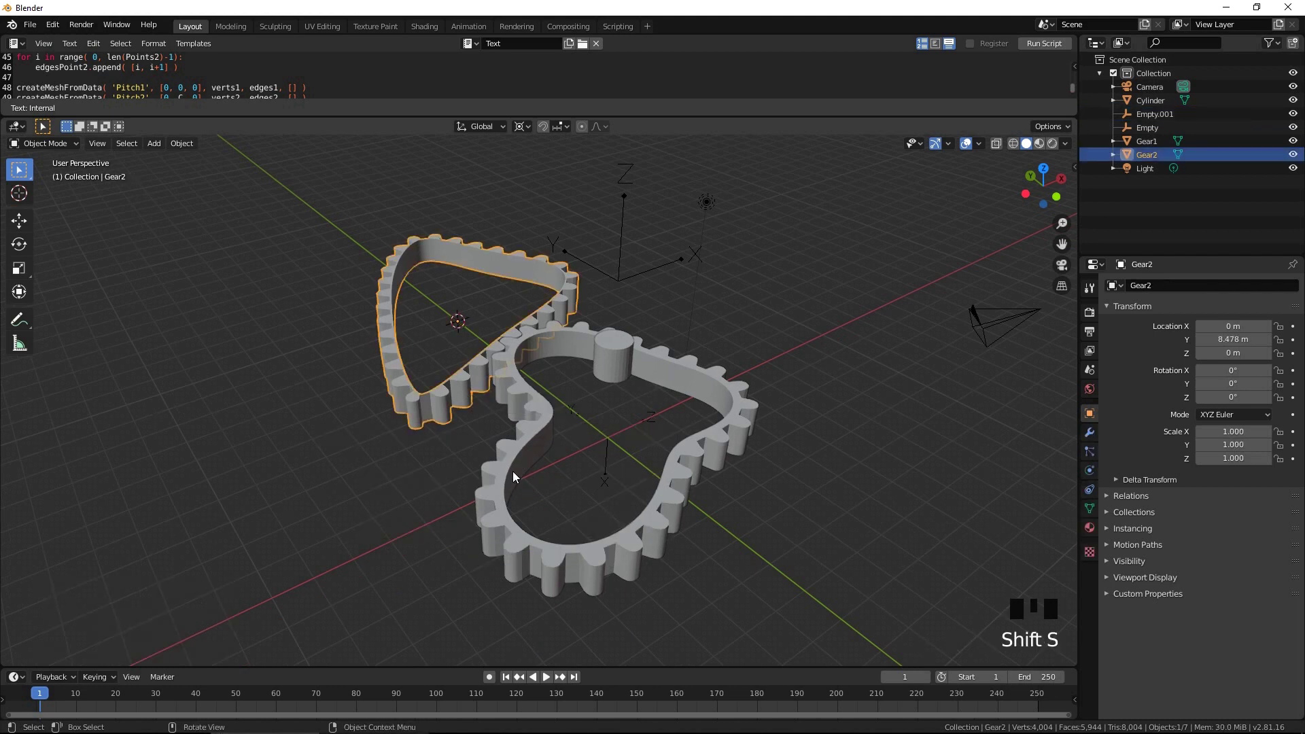
pyautogui.press('shift+a')
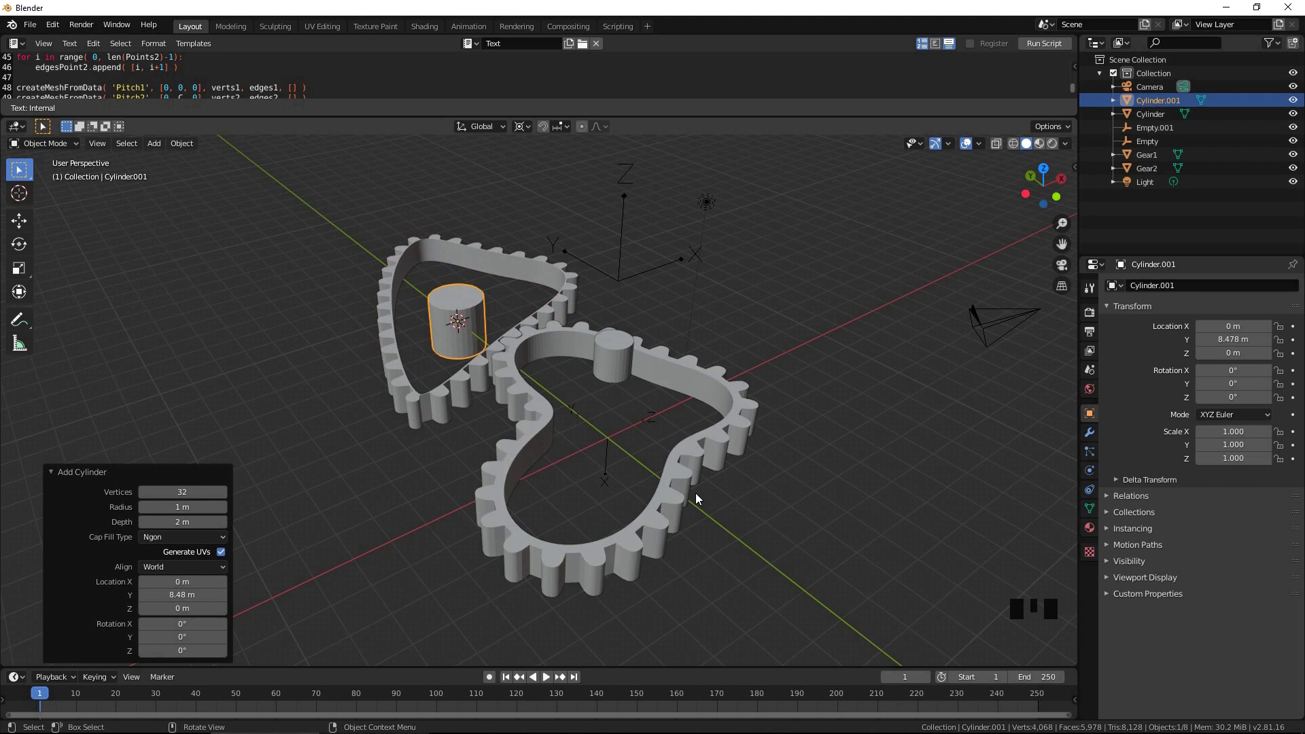
pyautogui.press('s')
pyautogui.press('g')
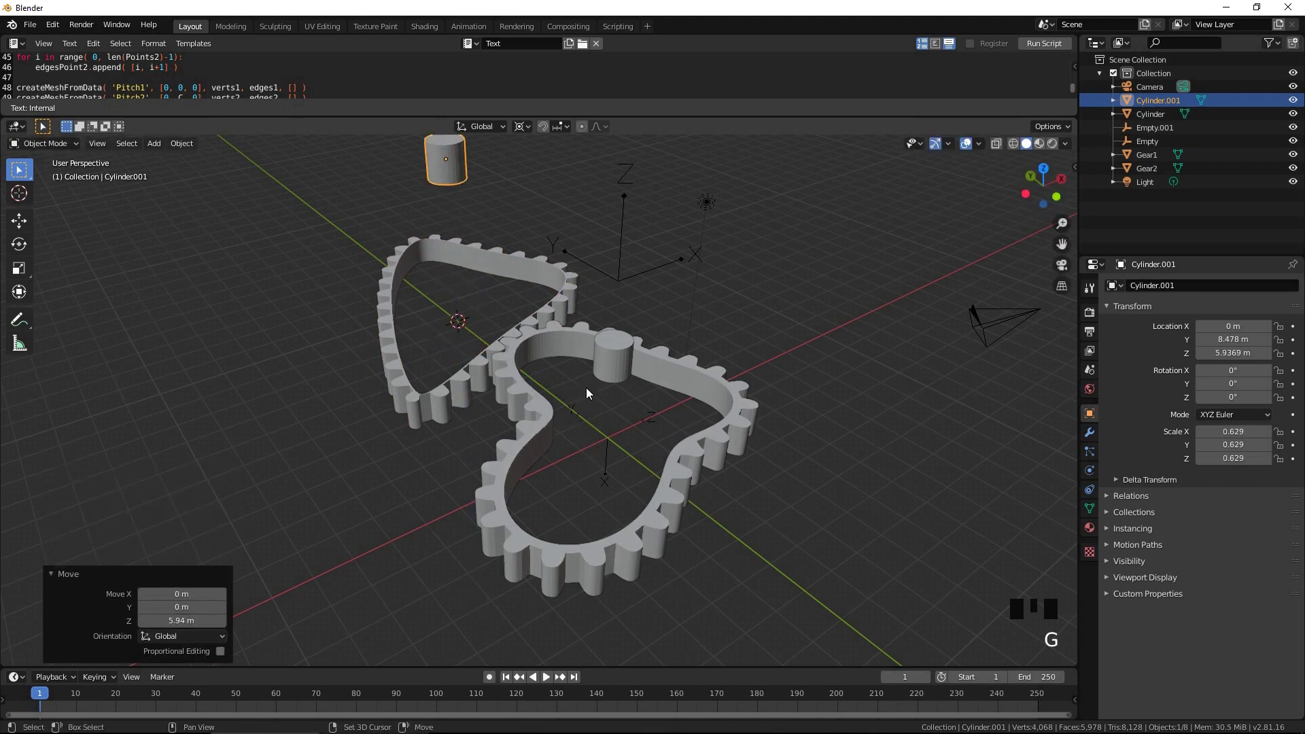
pyautogui.press('shift+a')
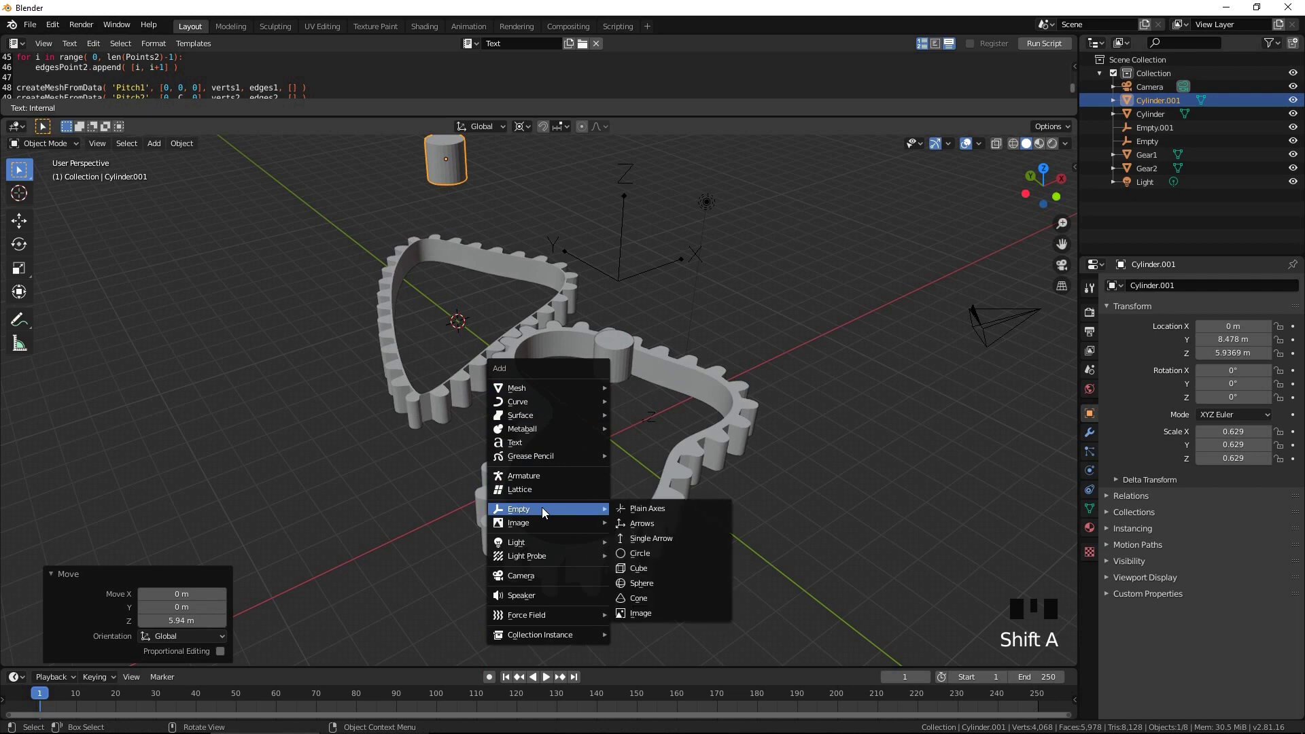
# Step: Make Gear1 and Gear2 active rigid bodies in the Physics properties
pyautogui.press('s')
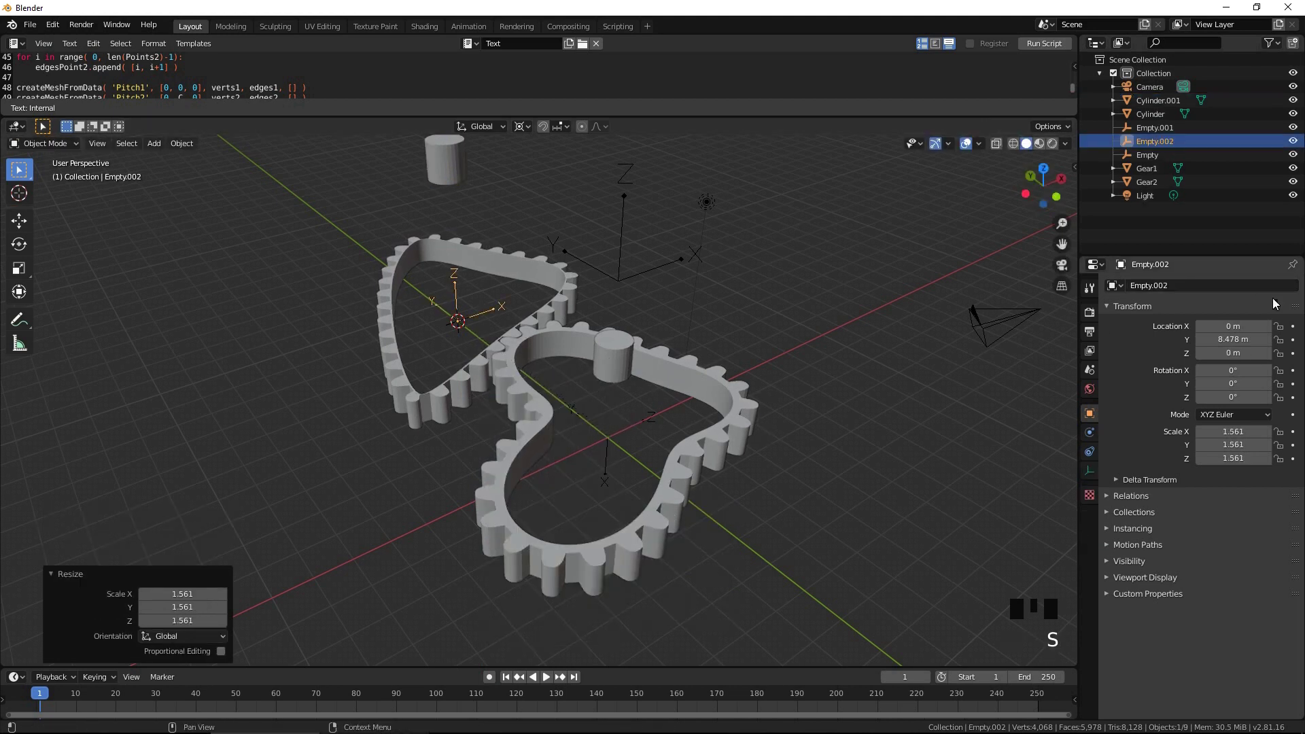
pyautogui.click(1094, 439)
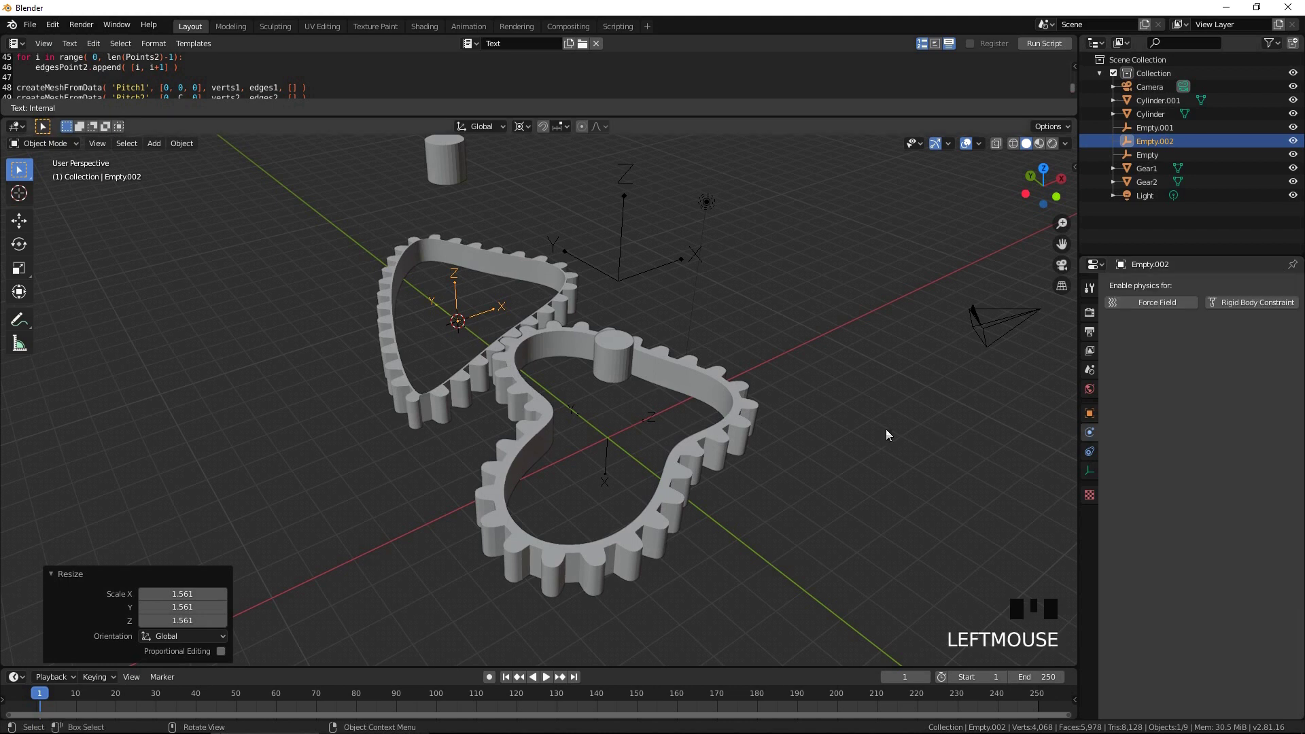
pyautogui.click(730, 437)
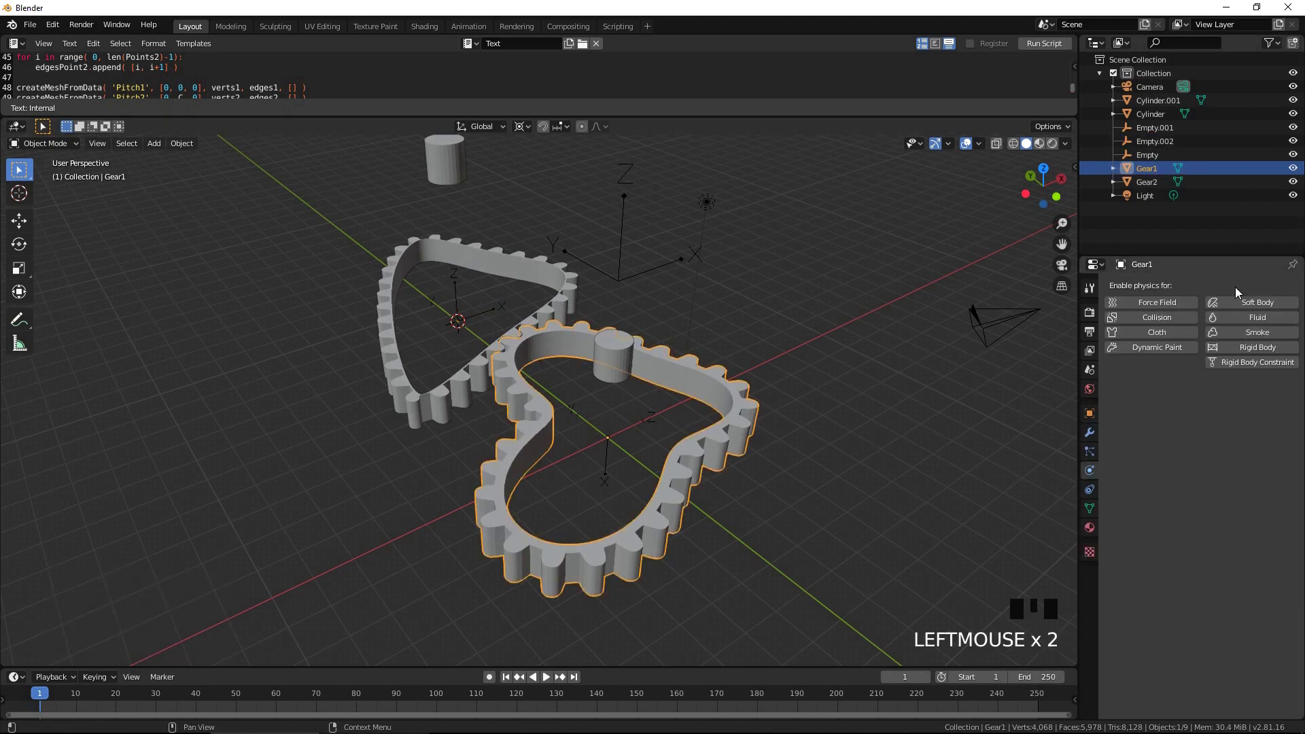
pyautogui.click(1259, 347)
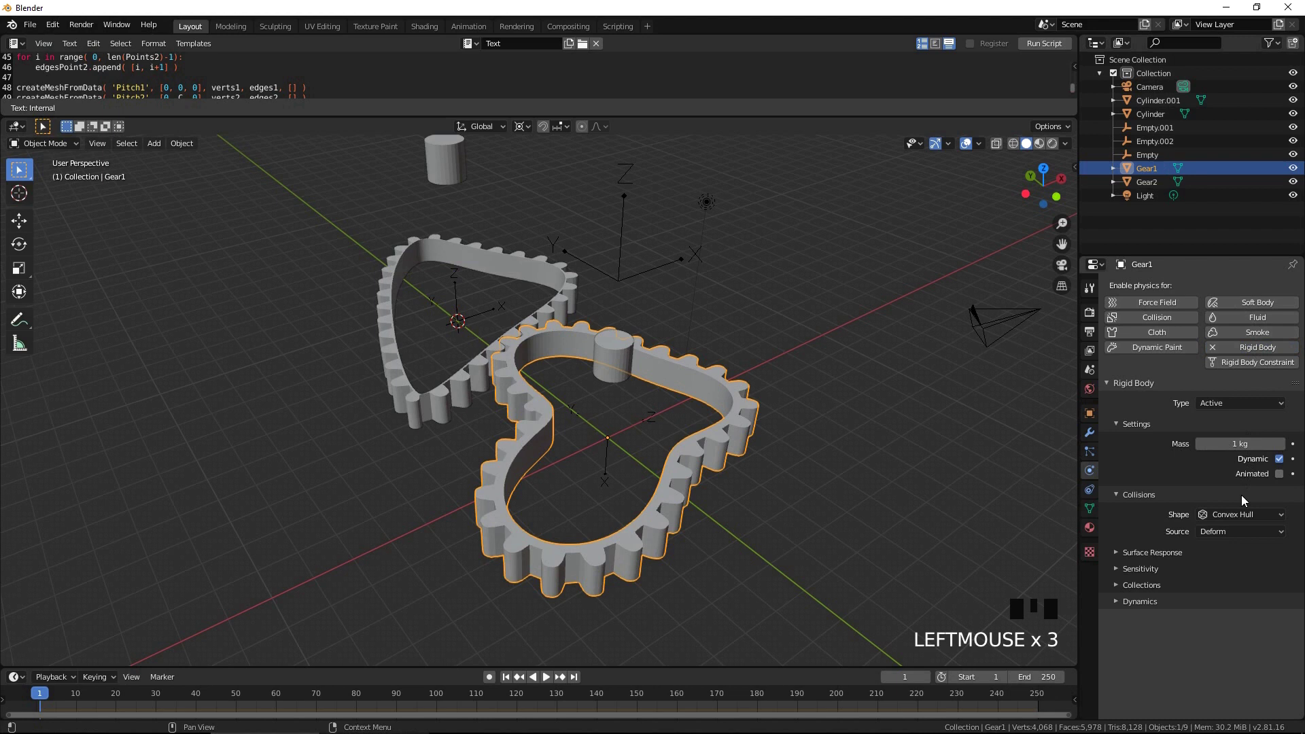
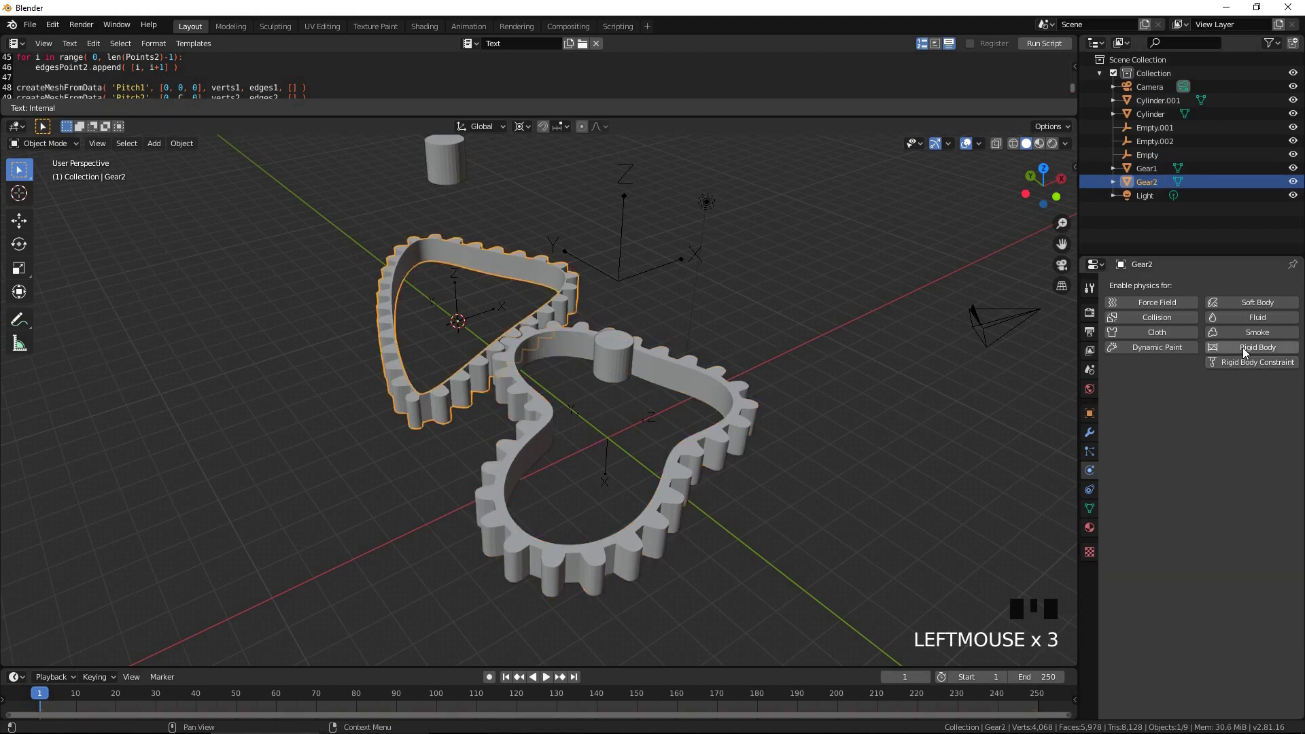
pyautogui.click(1247, 354)
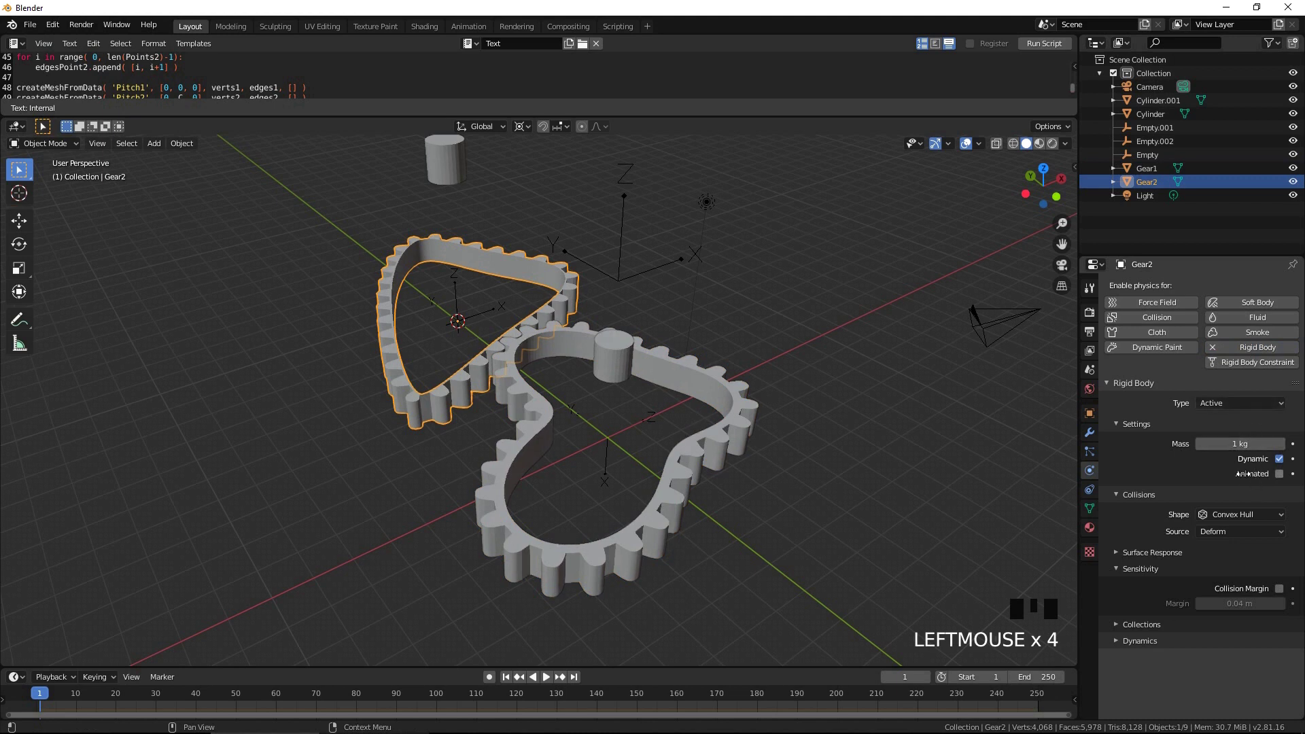
# Step: Make the axle cylinders Cylinder and Cylinder.001 rigid bodies as well
pyautogui.moveTo(1245, 524); pyautogui.dragTo(613, 363)
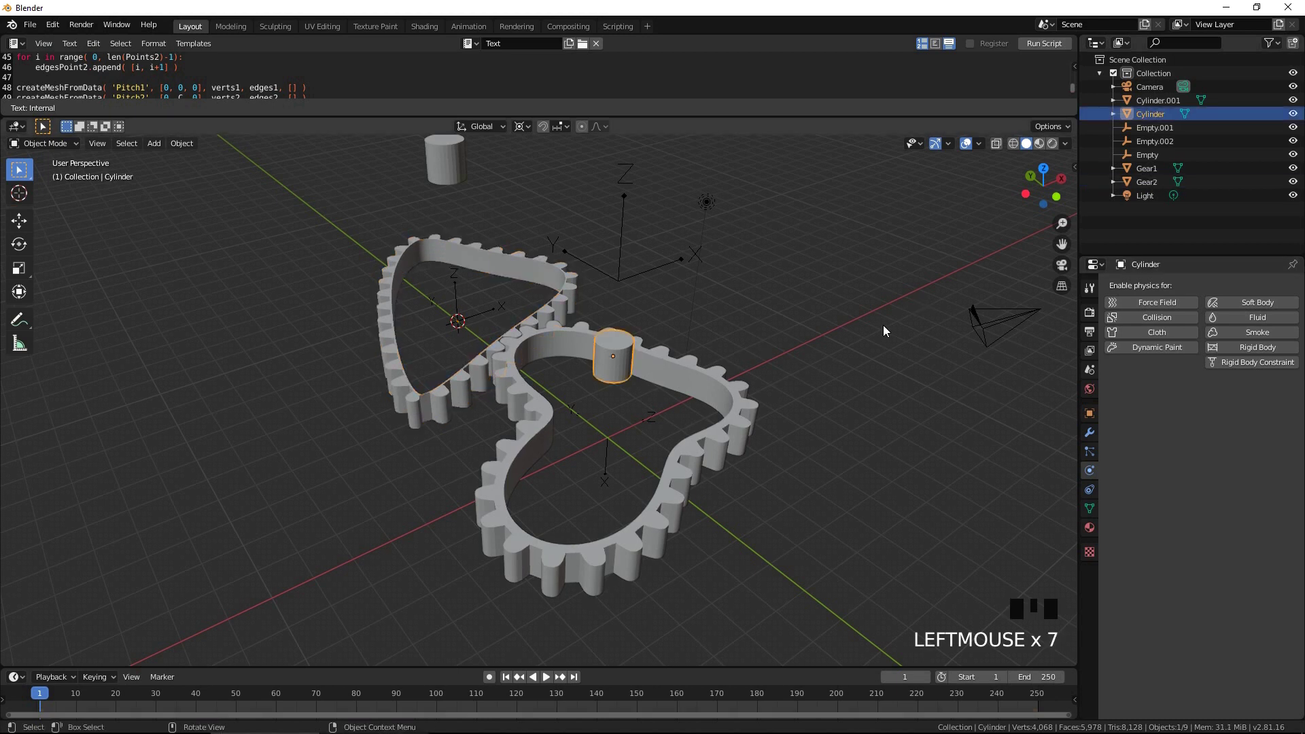
pyautogui.click(1237, 352)
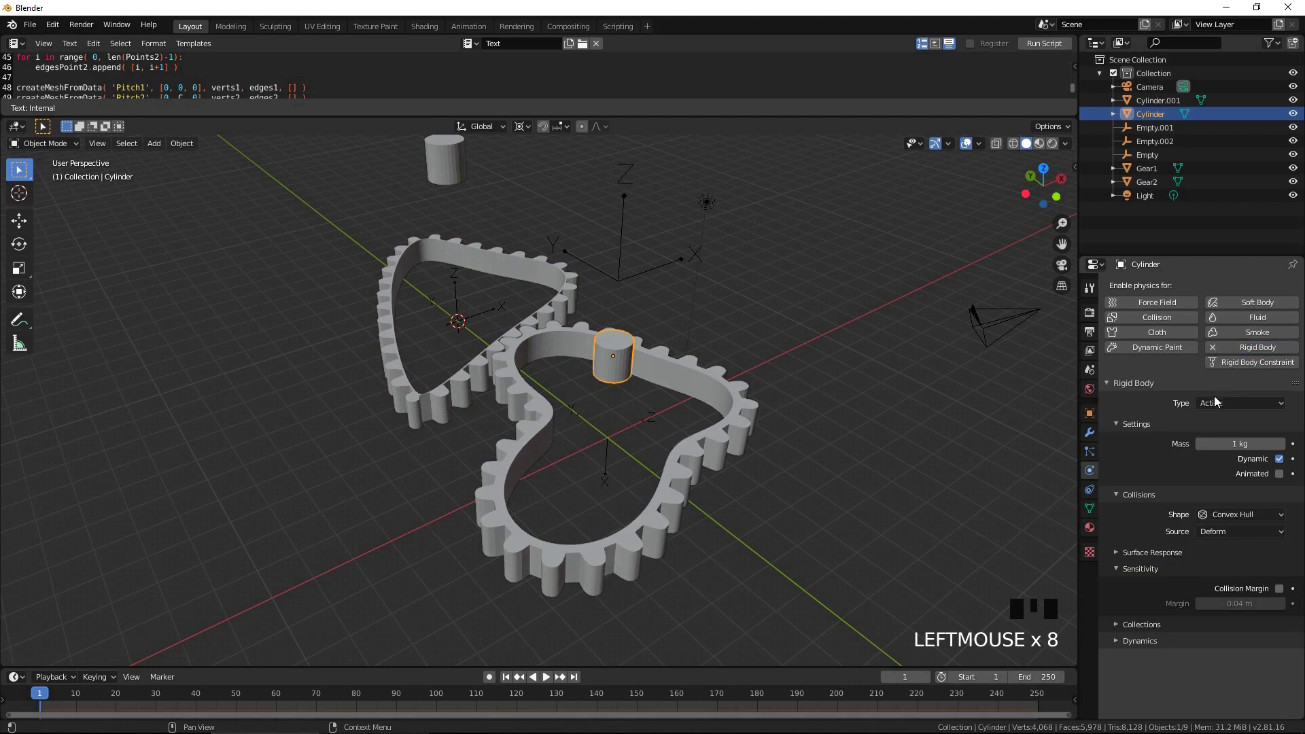
pyautogui.moveTo(1219, 405); pyautogui.dragTo(451, 166)
pyautogui.click(1257, 352)
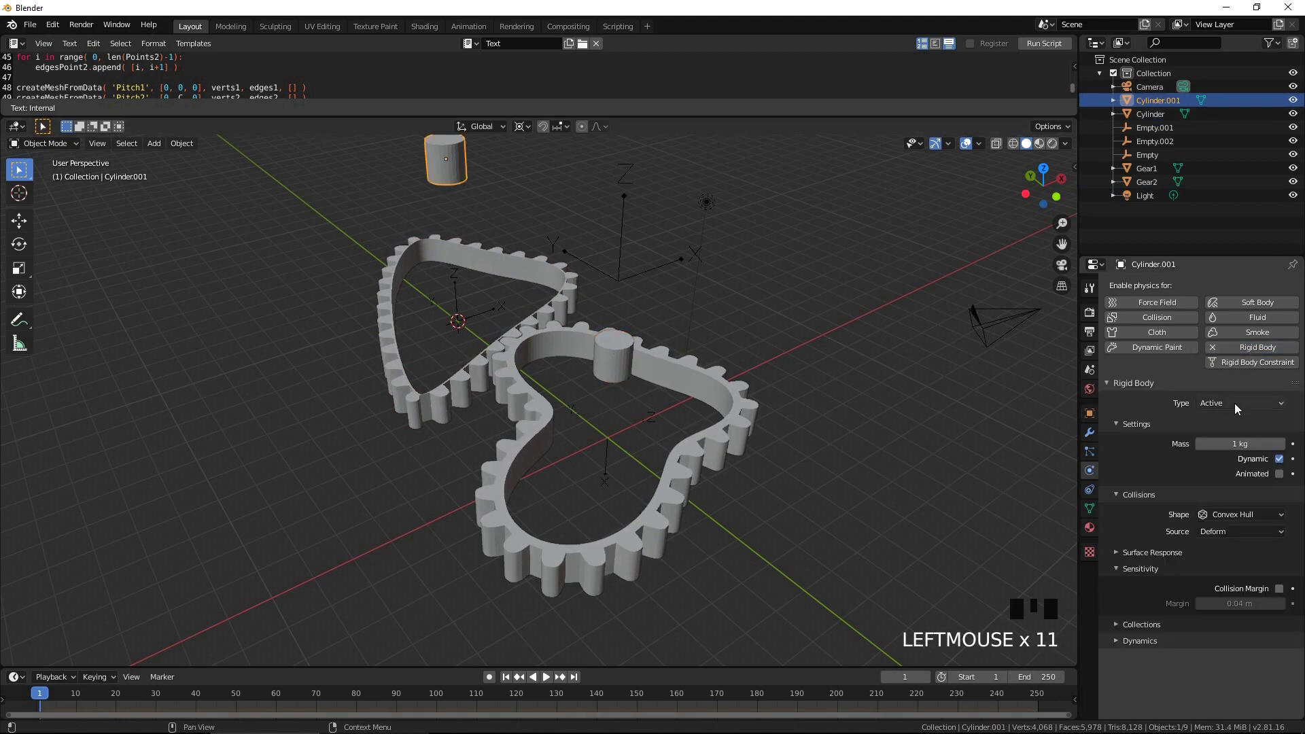
# Step: Give Empty.002 a Hinge rigid body constraint linking Gear2 to Cylinder.001
pyautogui.moveTo(1238, 411); pyautogui.dragTo(634, 270)
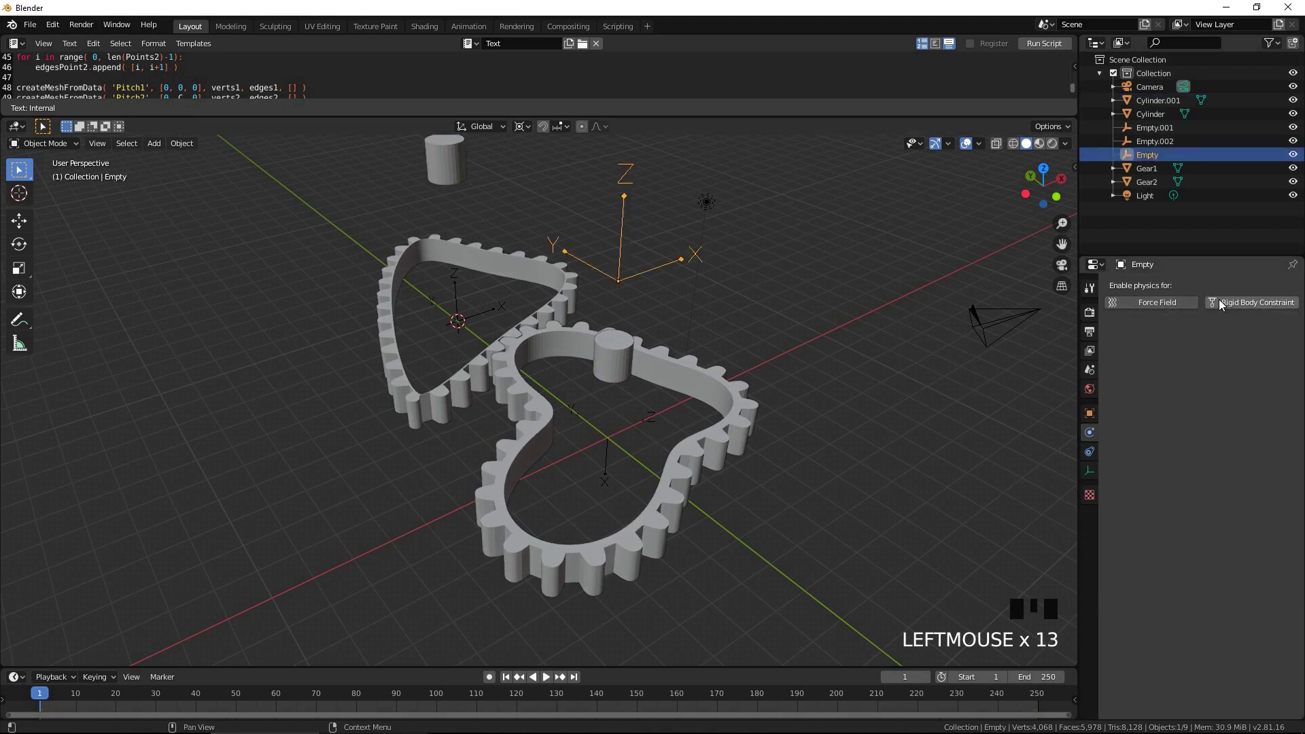
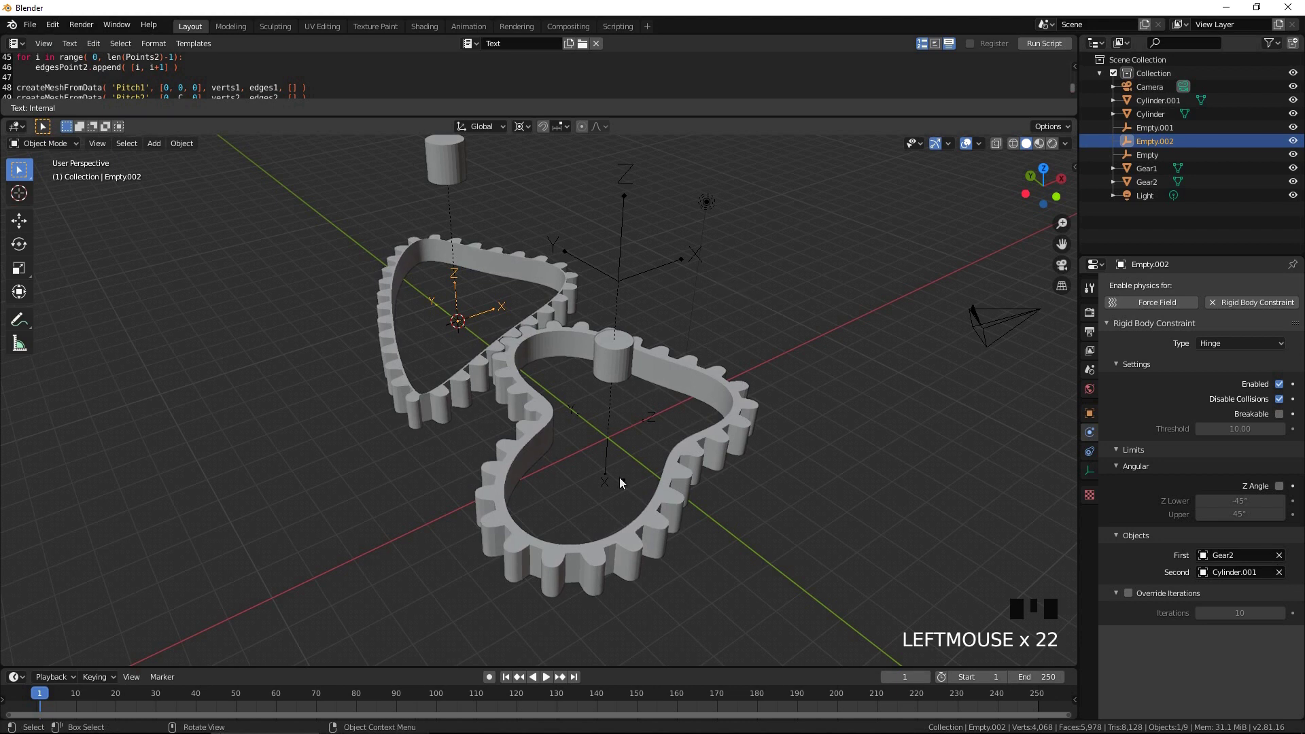
pyautogui.click(613, 427)
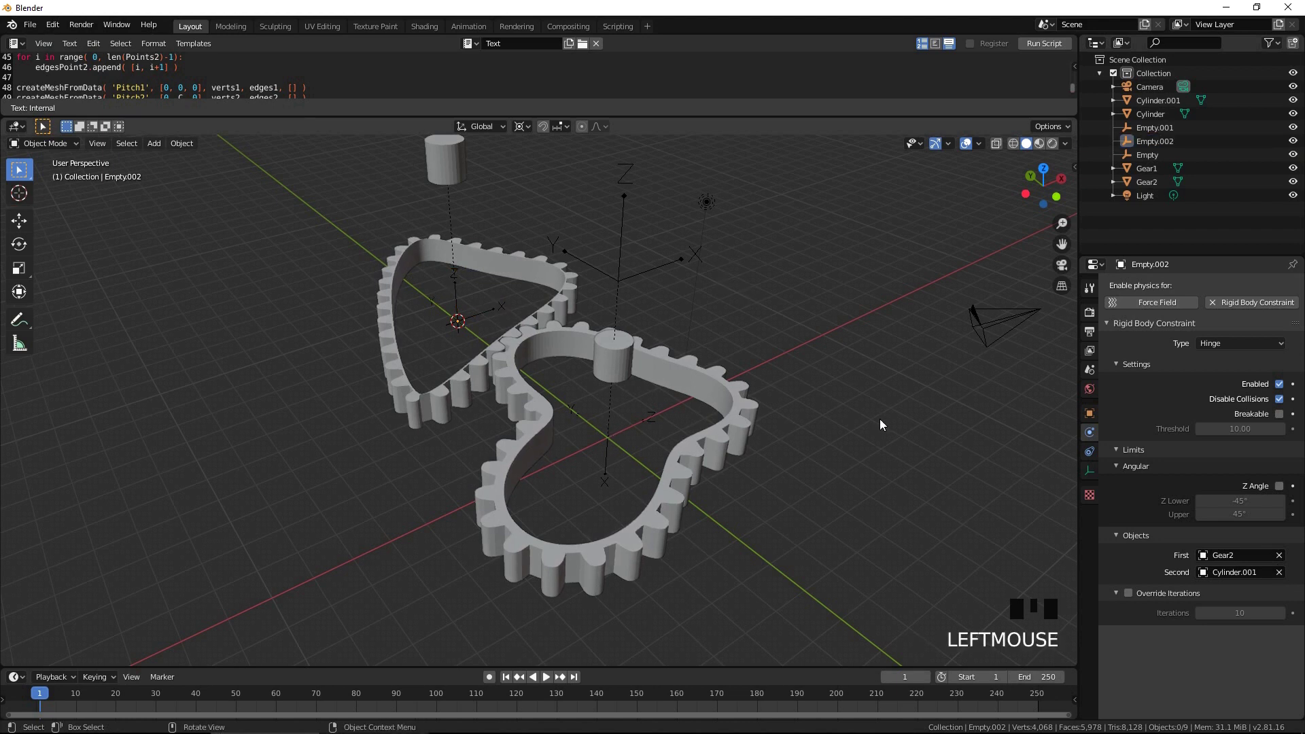
pyautogui.click(629, 462)
# Step: Give Empty.001 a Motor constraint, angular target velocity 1, between Gear1 and Cylinder
pyautogui.click(605, 463)
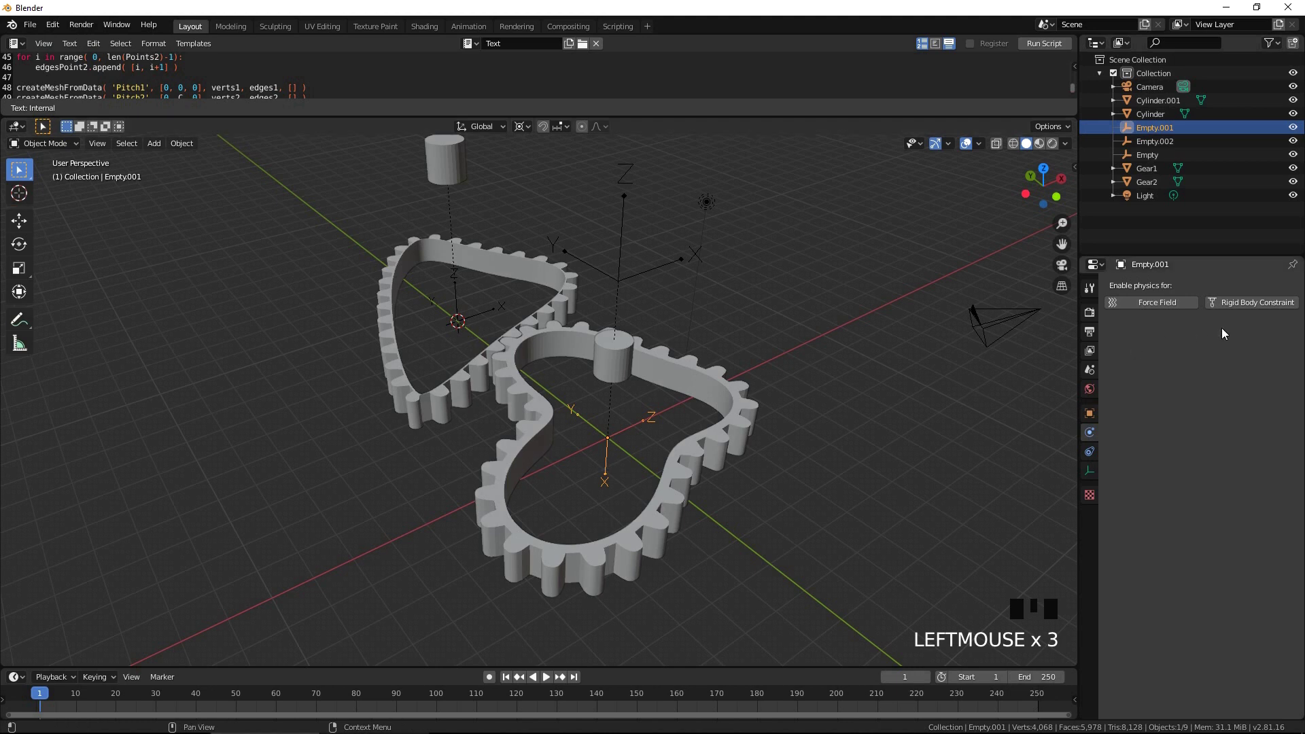
pyautogui.click(1241, 309)
pyautogui.moveTo(1238, 348); pyautogui.dragTo(1139, 444)
pyautogui.click(1285, 570)
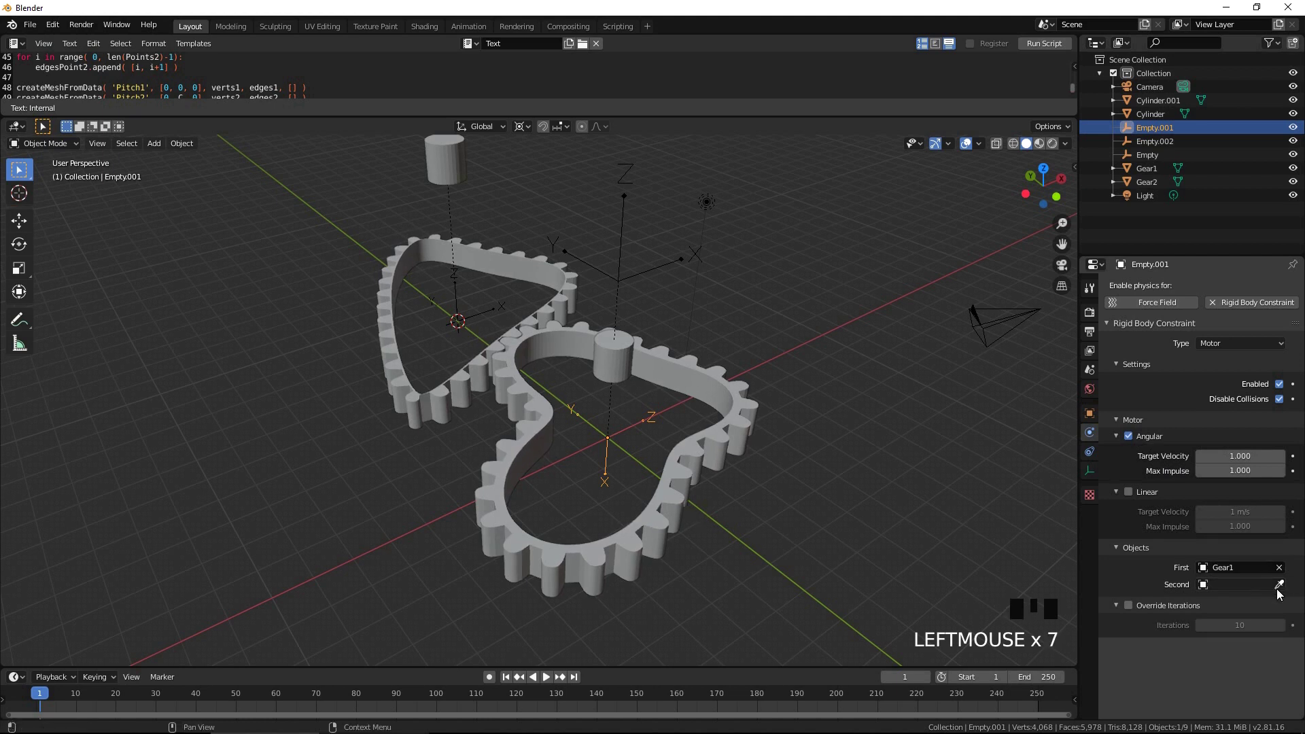
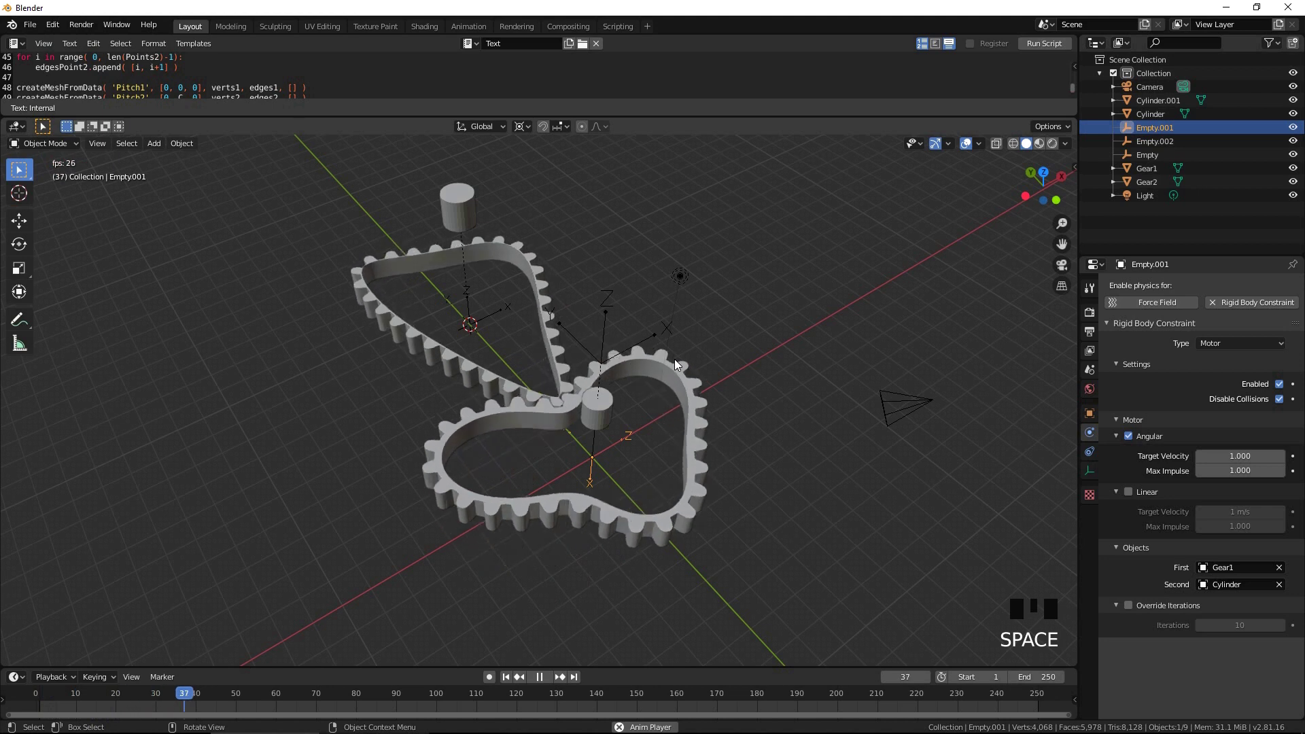
# Step: Play the simulation, view the meshing gears from top and tilted views, then pause
pyautogui.press('KP_1')
pyautogui.press('KP_7')
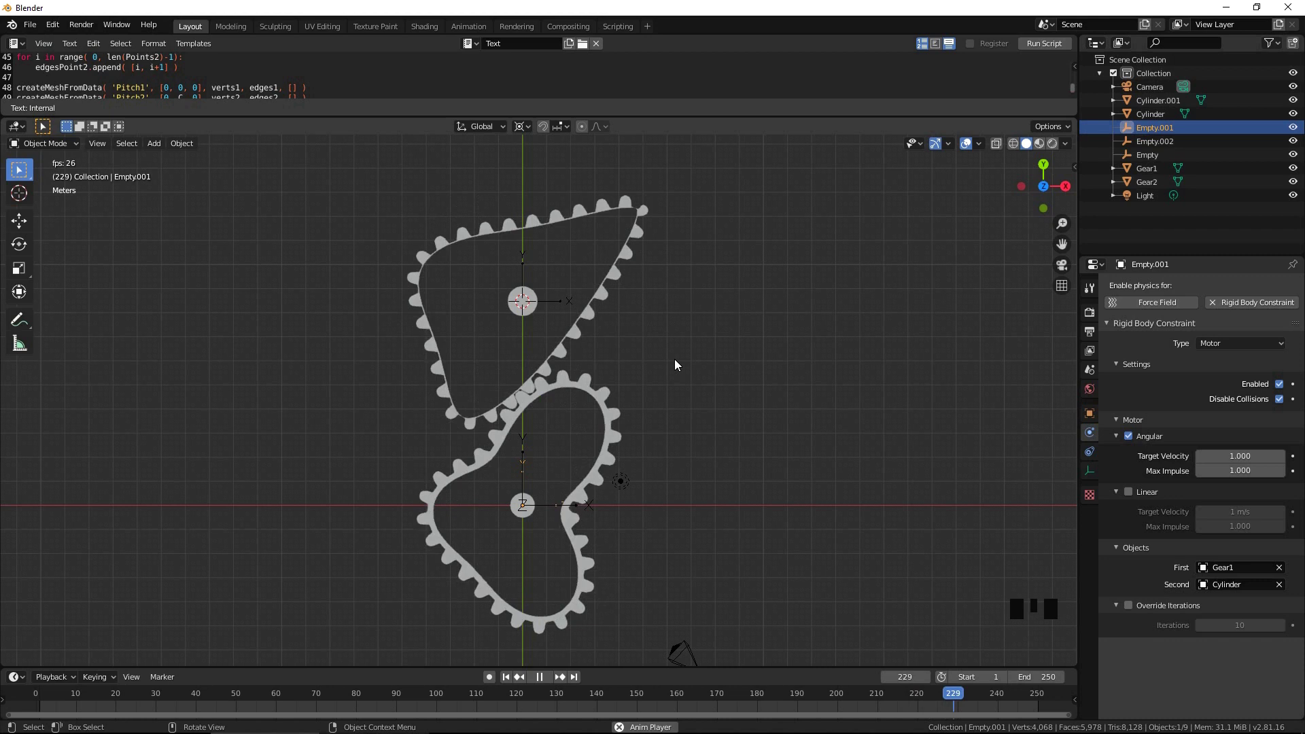
pyautogui.moveTo(684, 425); pyautogui.dragTo(649, 580)
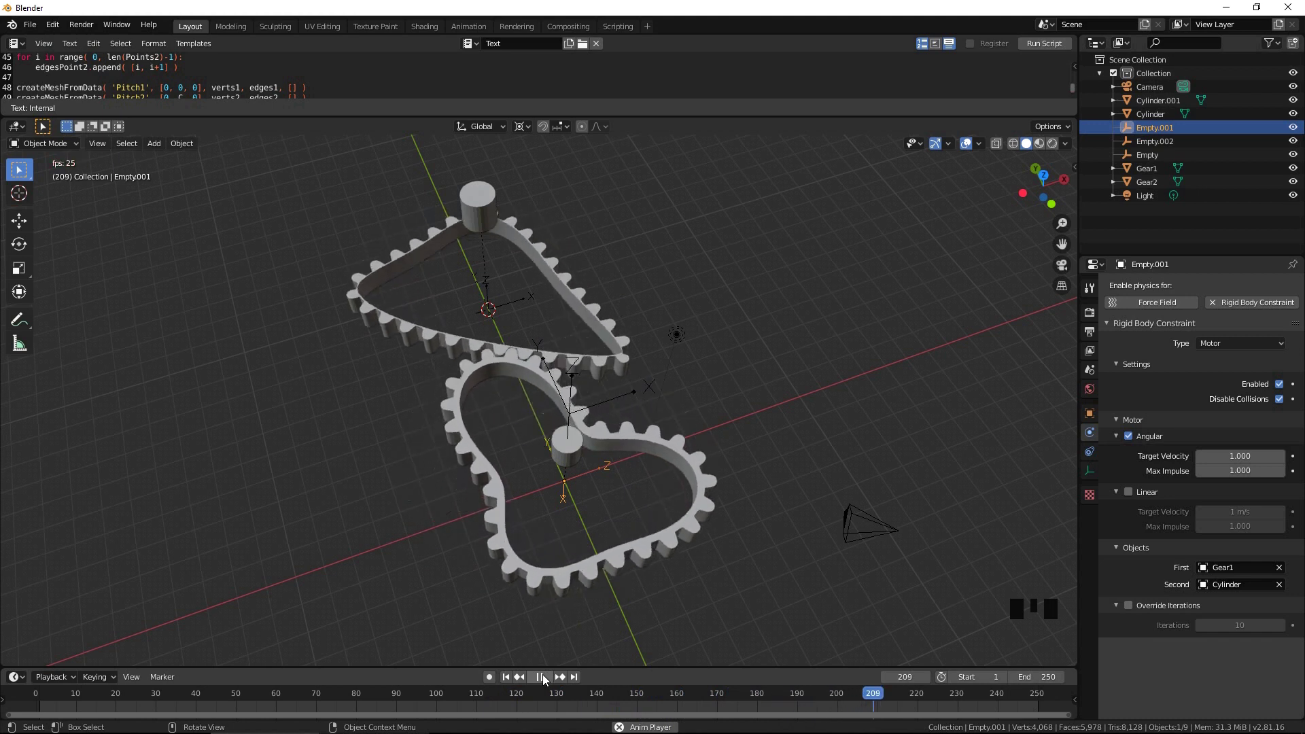
pyautogui.click(548, 679)
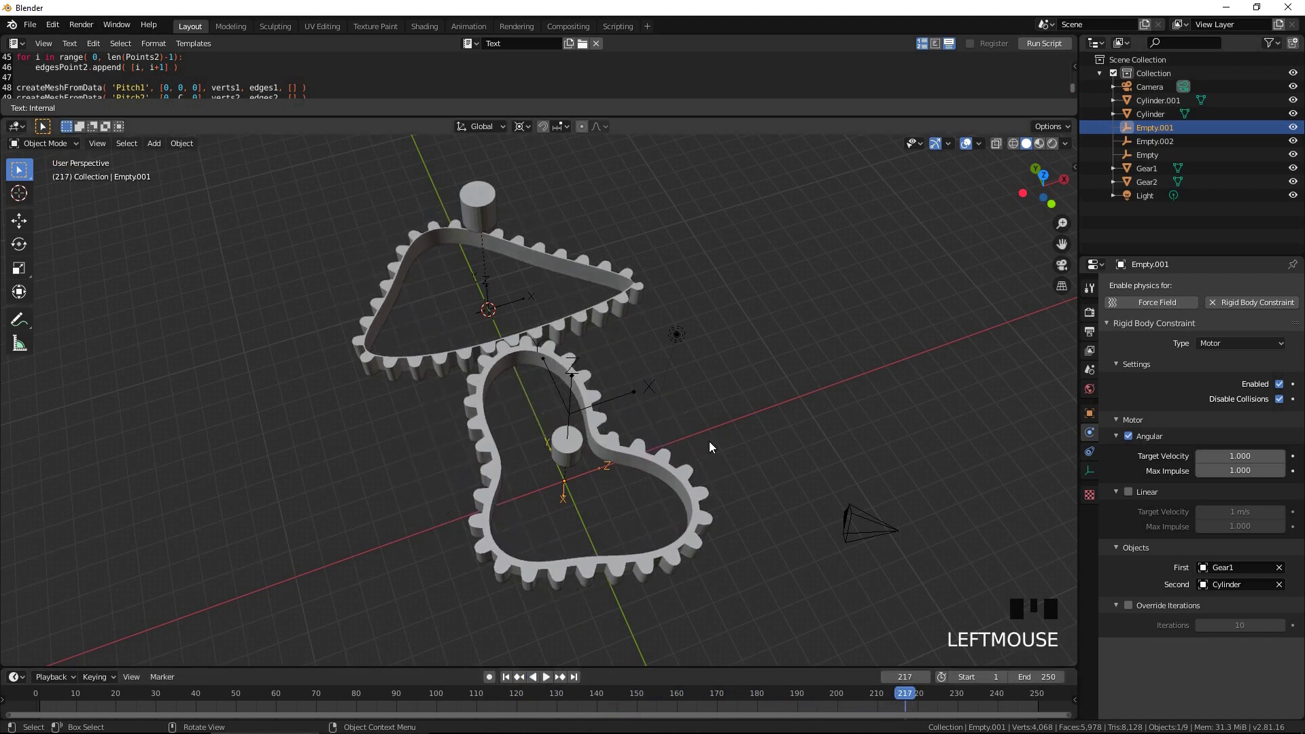